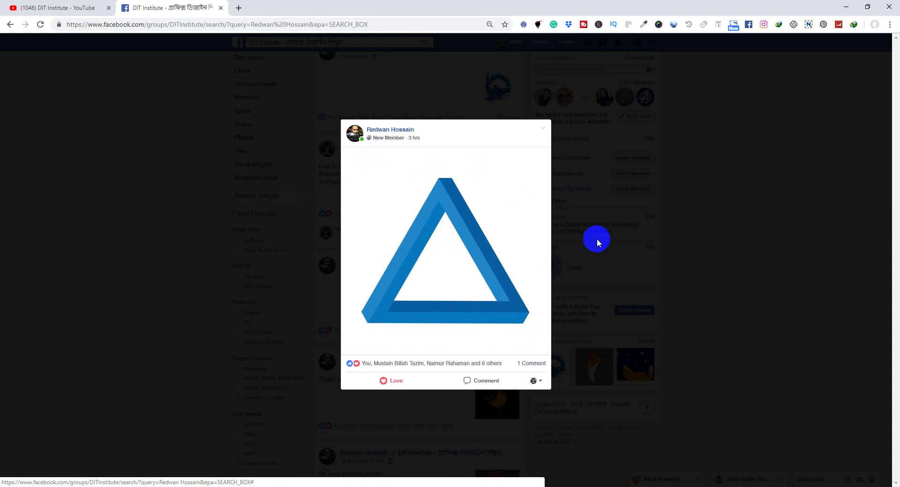
- Dismiss the enlarged triangle post to return to the group's search results
left_click(715, 222)
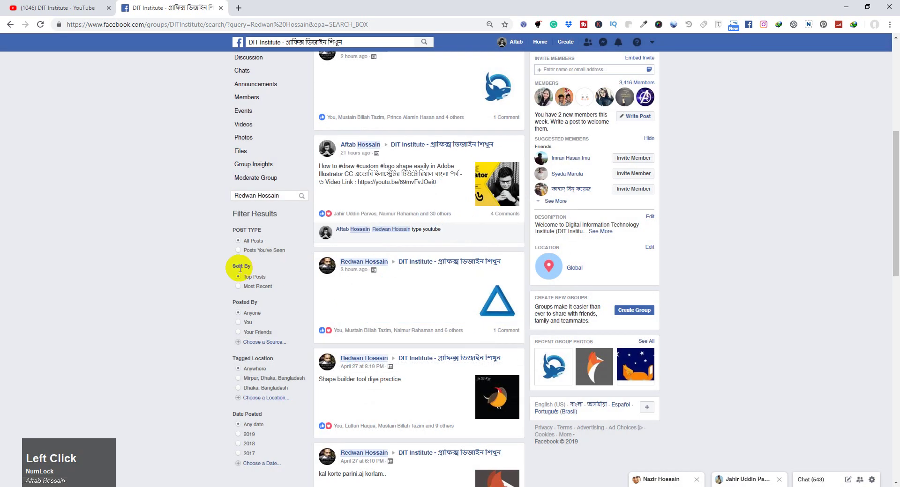
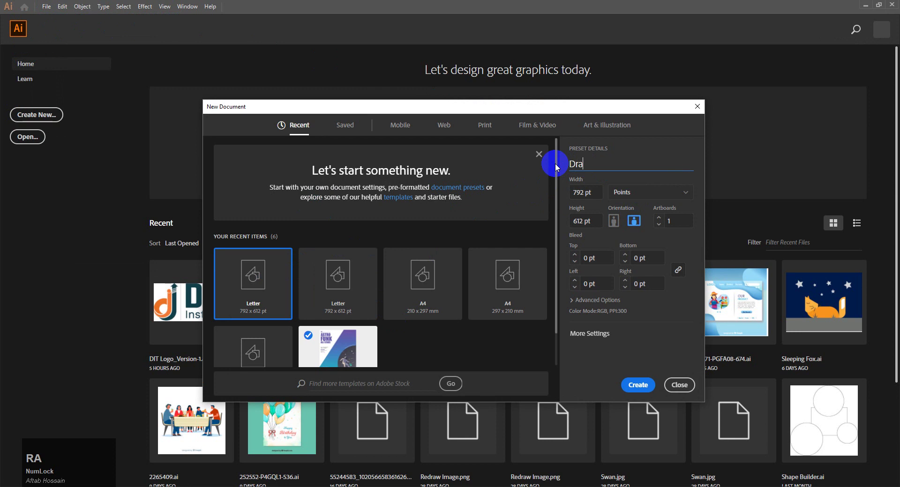
- Name the new Letter-size 792×612 pt document 'Draw' and create it
key("w")
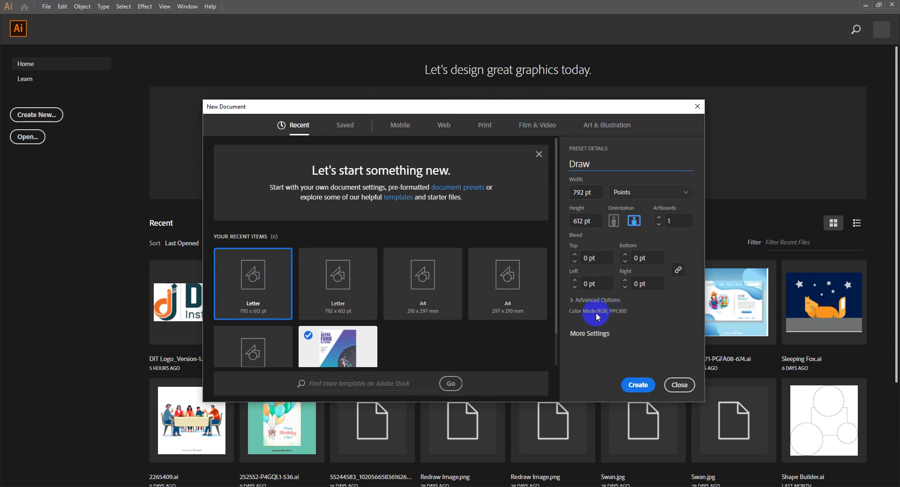
left_click(617, 315)
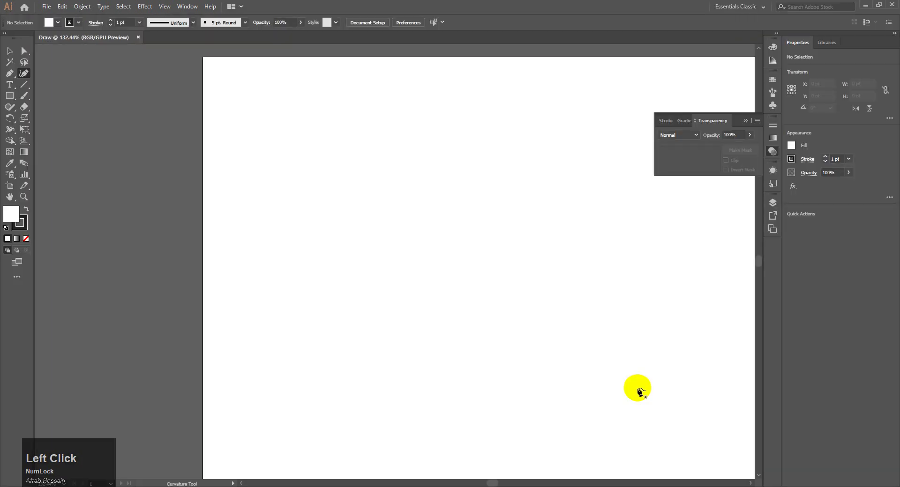
- Fit the blank artboard in the window and view the four-character reference image in Photos
key("ctrl+-")
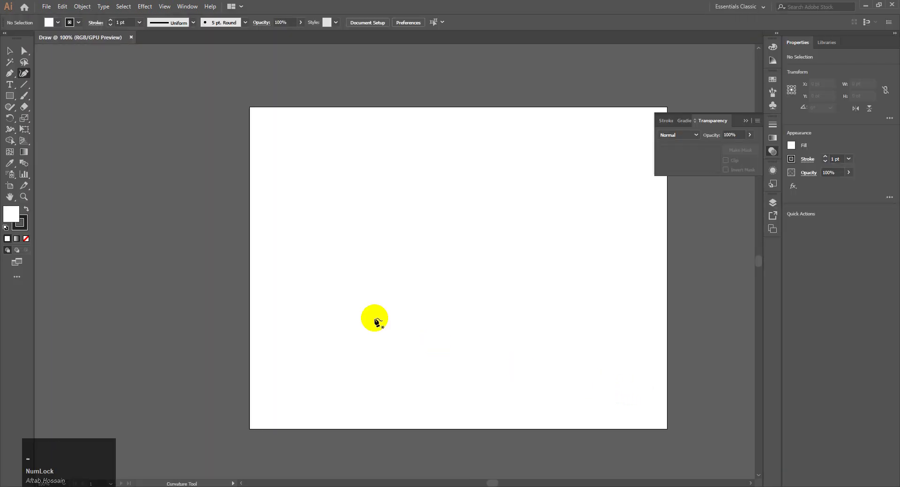
left_click(337, 209)
key("ctrl+z")
left_click(47, 9)
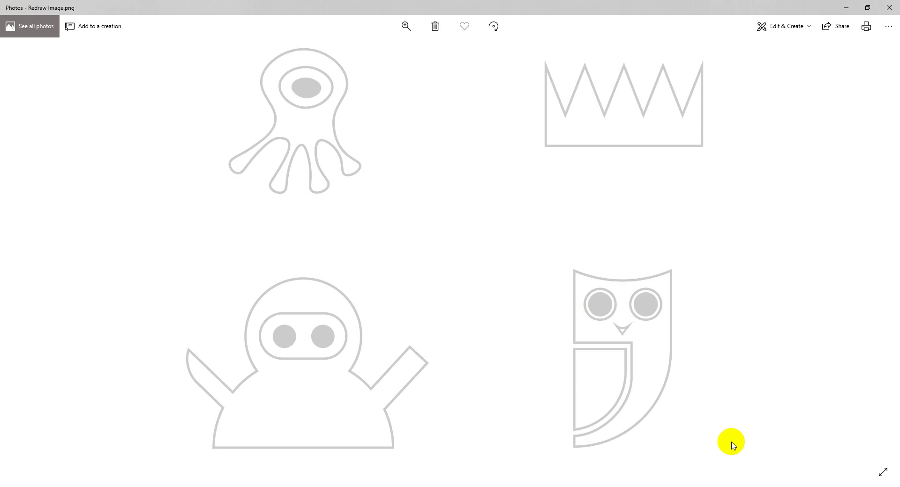
left_click(853, 9)
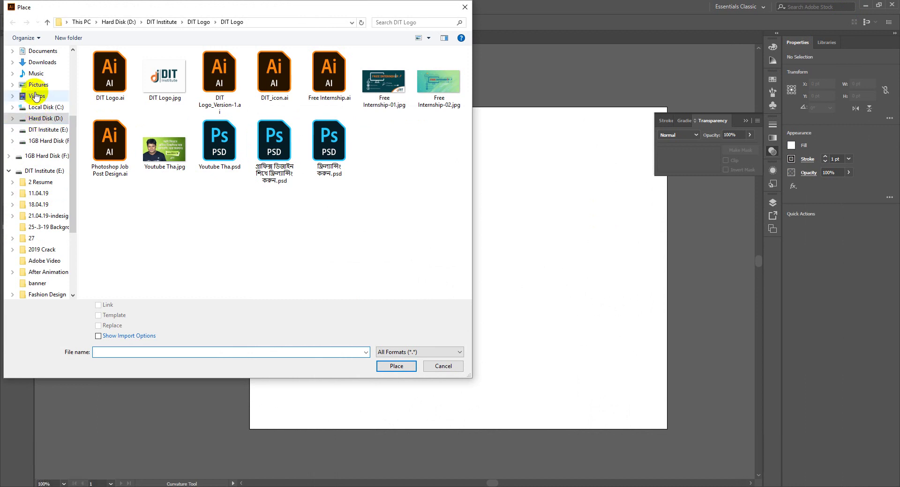
scroll("up", 3)
left_click(40, 65)
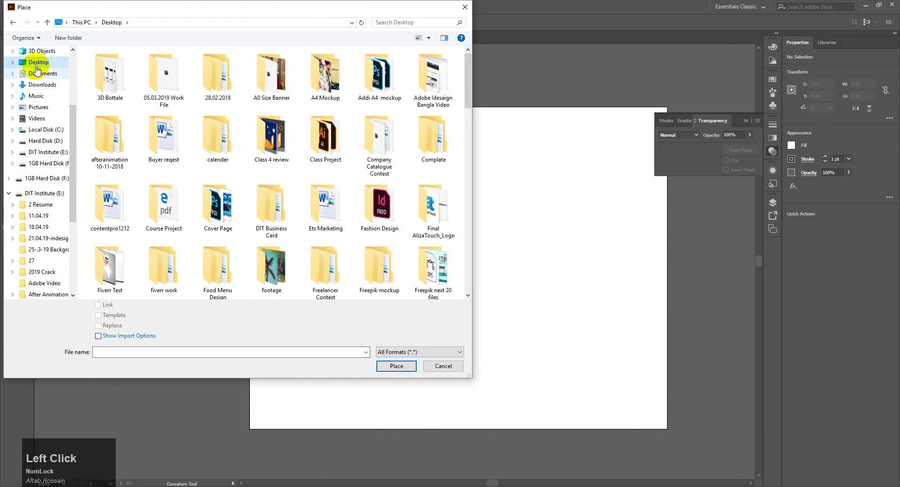
key("i")
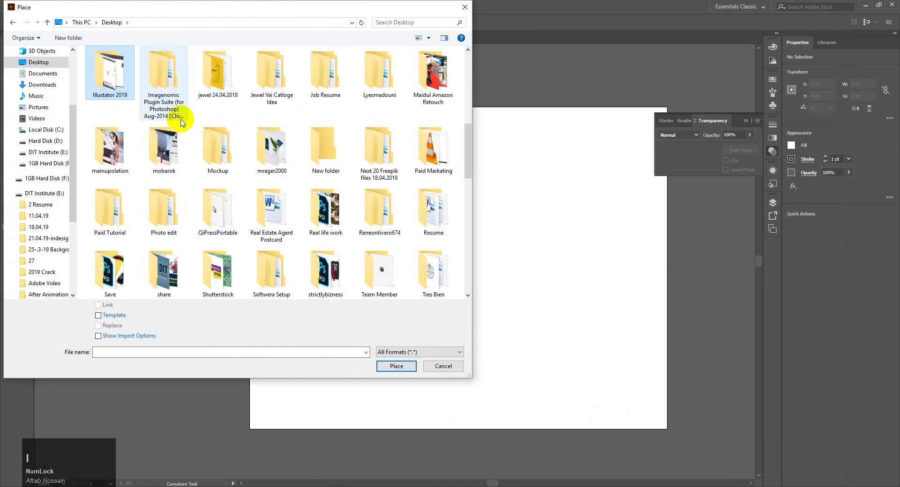
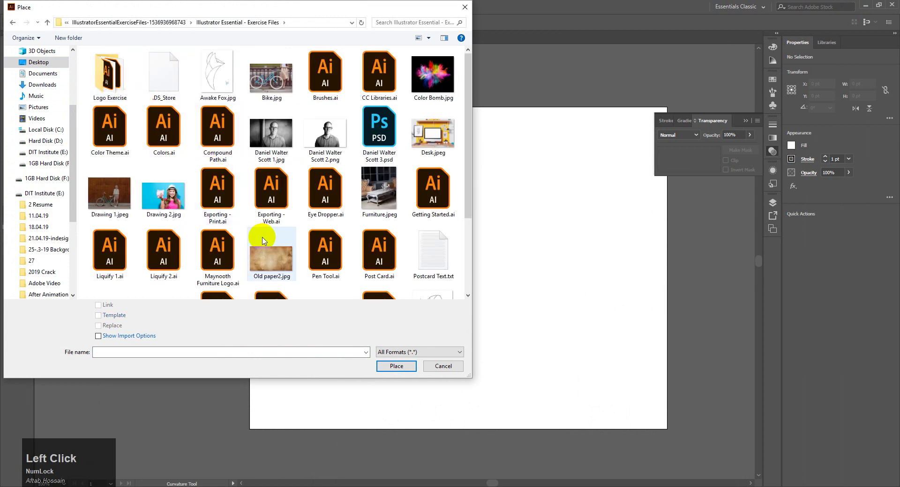
scroll("down", 3)
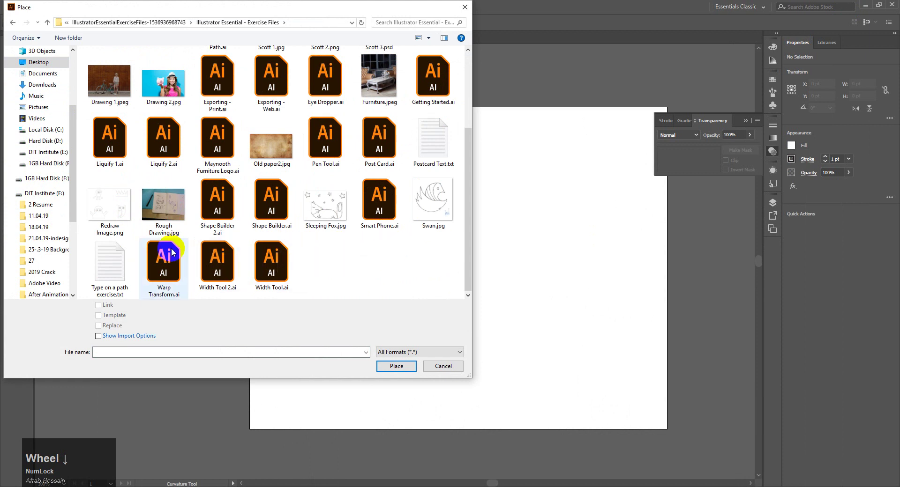
left_click(115, 216)
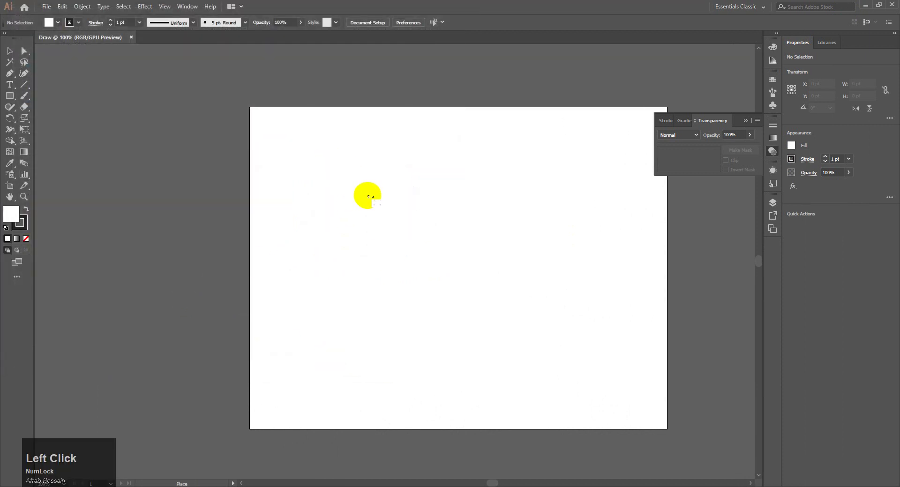
key("ctrl+z")
left_click(51, 10)
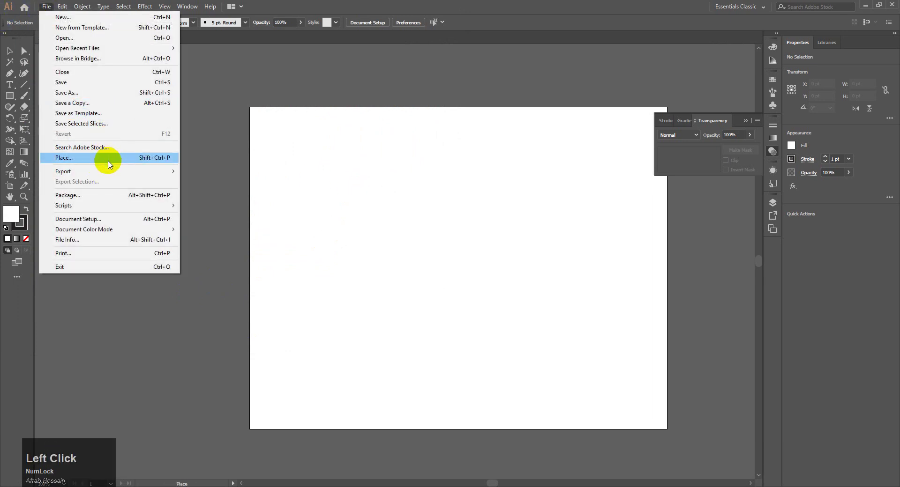
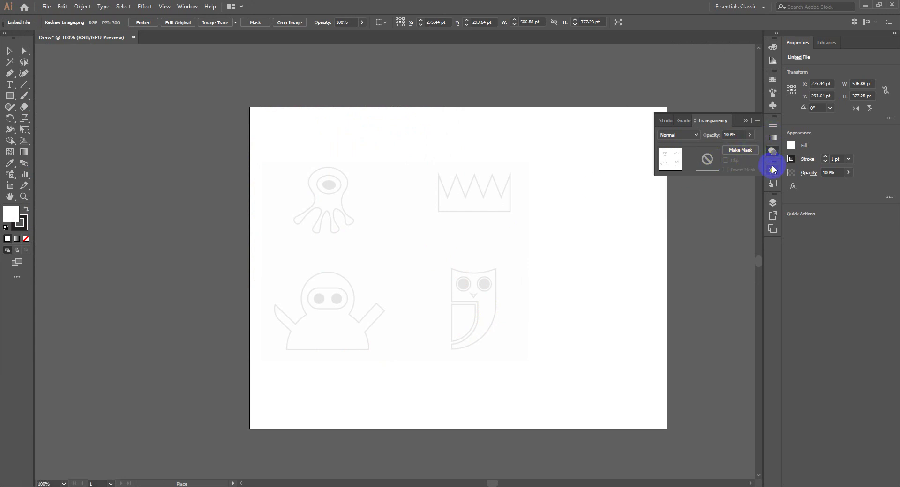
- Show the Layers panel with the locked Redraw Image.png template beneath Layer 1
left_click(780, 208)
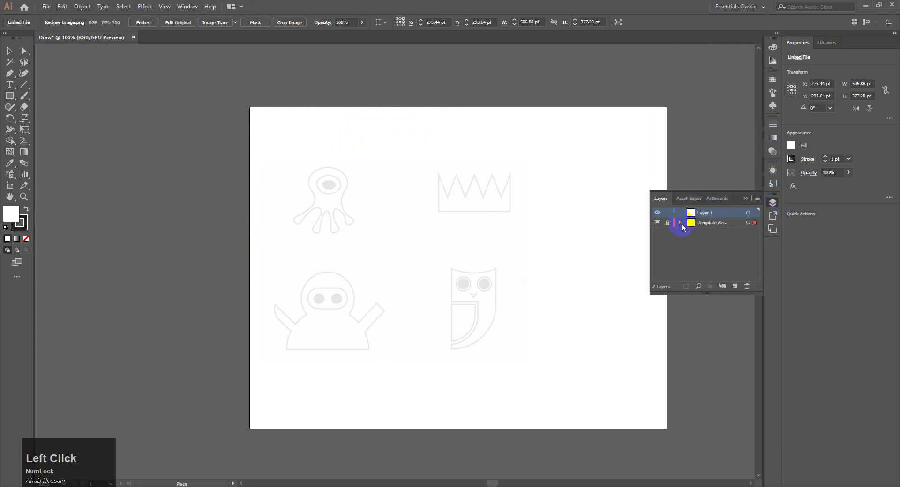
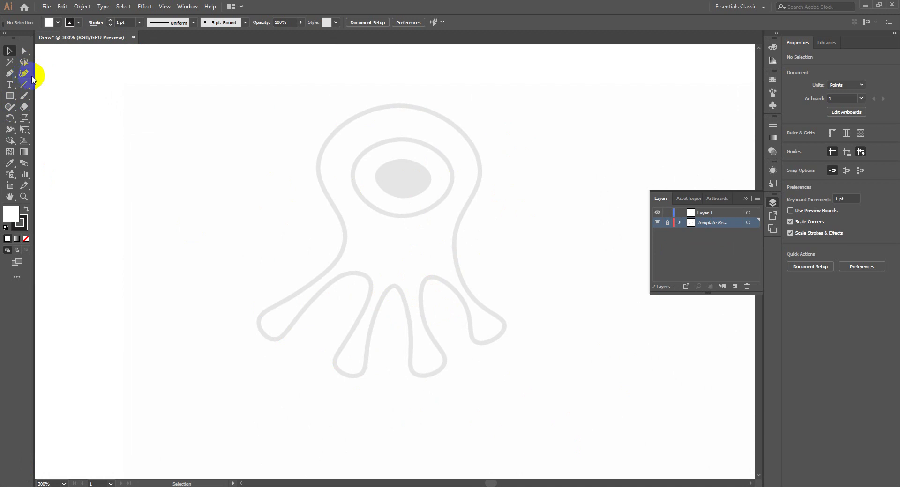
- Choose the Curvature tool and make the empty Layer 1 the active drawing layer
left_click(30, 76)
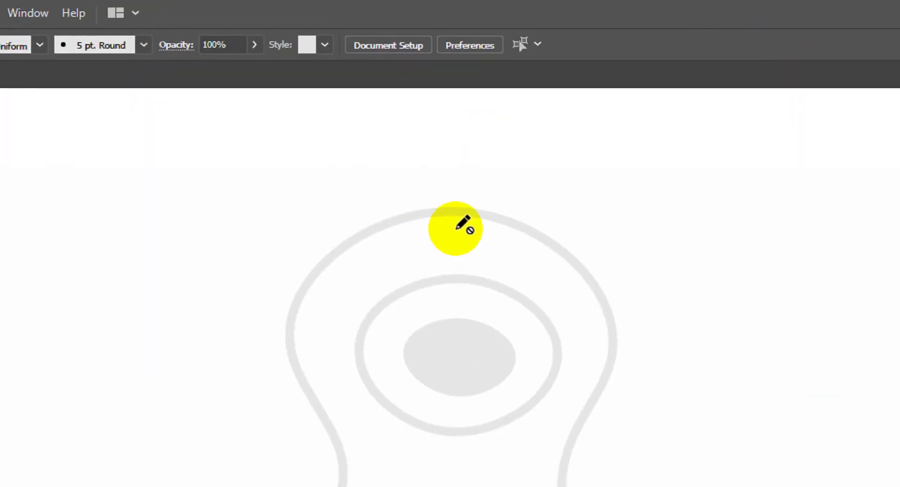
key("F5")
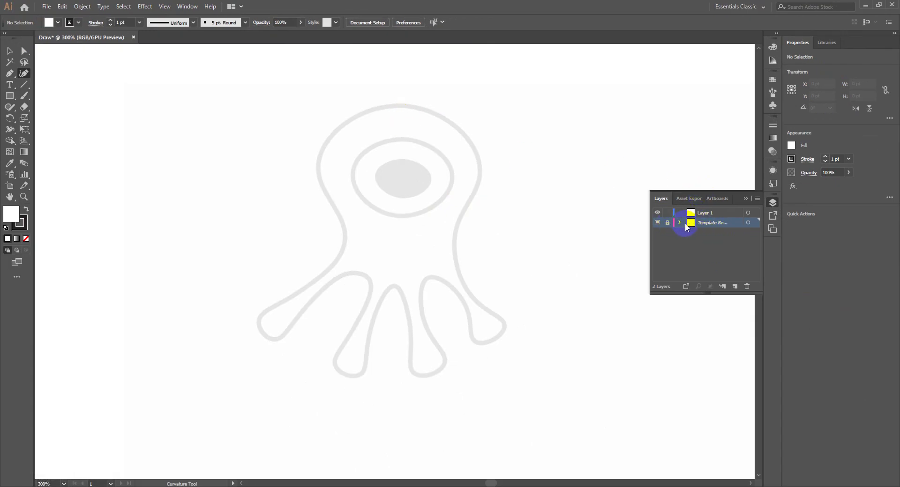
left_click(708, 216)
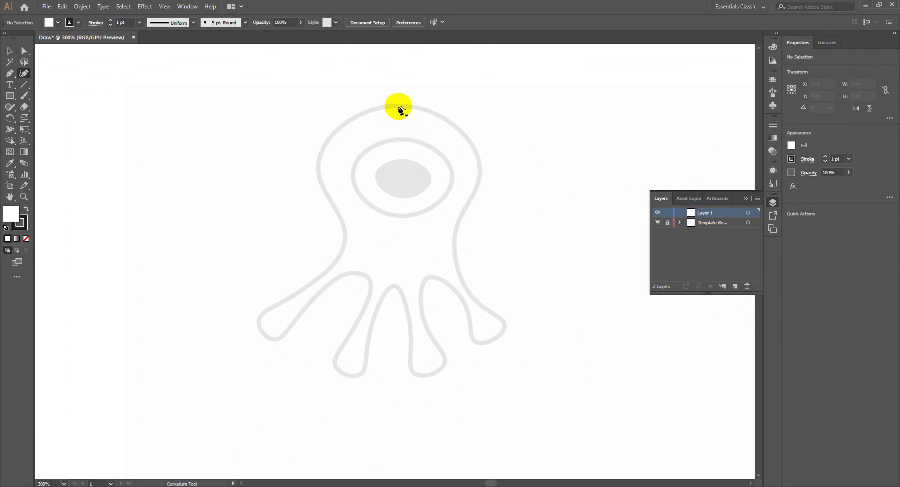
key("ctrl+m")
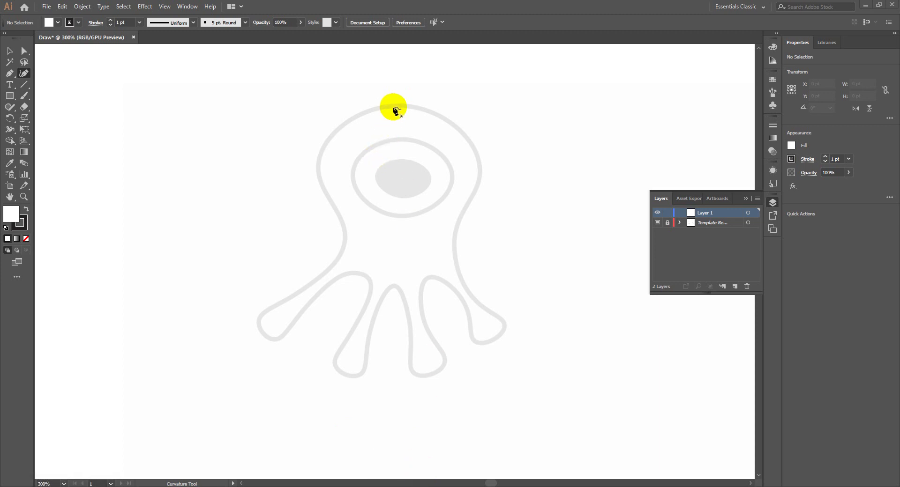
key("m")
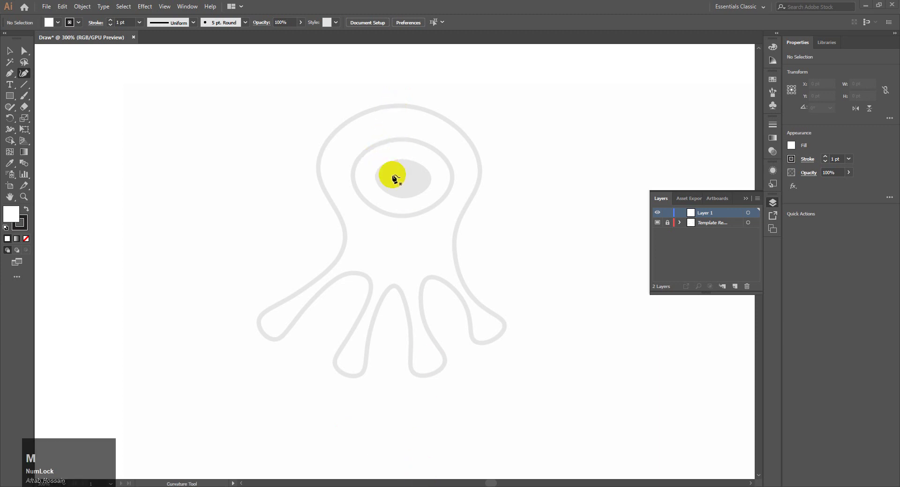
- Trace a closed oval path around the octopus's inner eye over the template
left_click(405, 161)
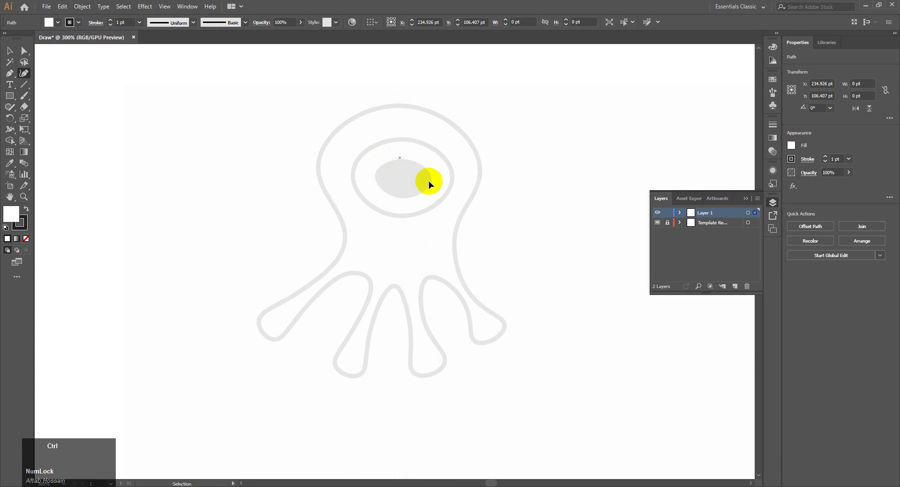
key("ctrl+z")
left_click(408, 162)
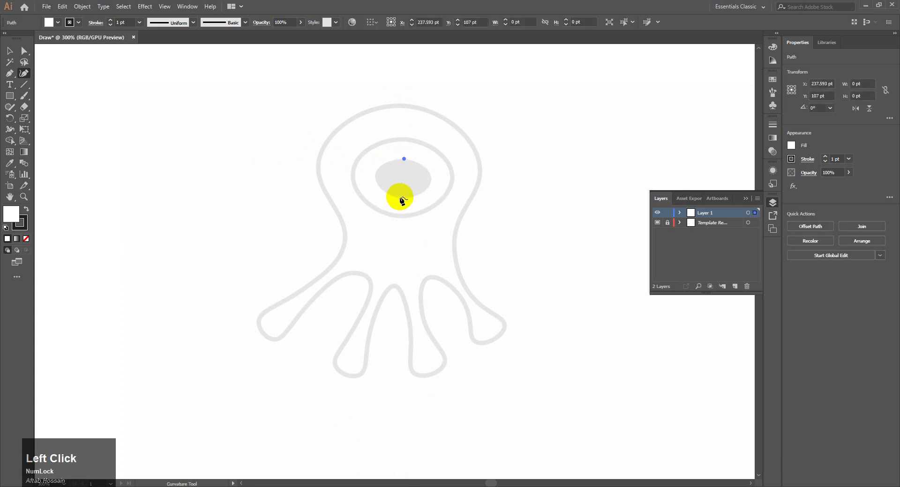
left_click(404, 200)
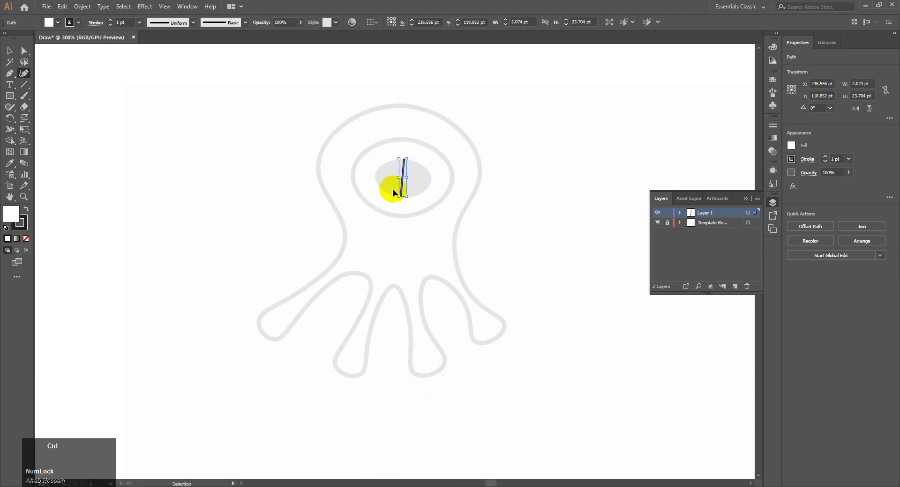
key("ctrl+z")
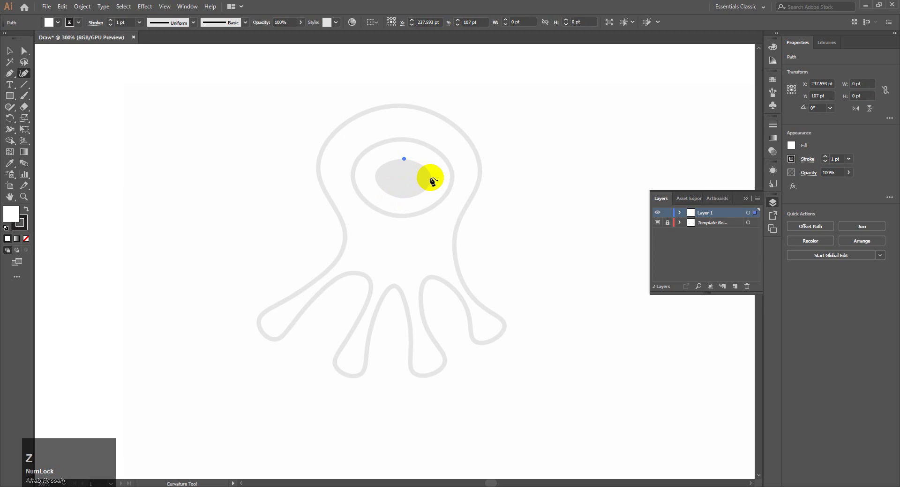
left_click(433, 180)
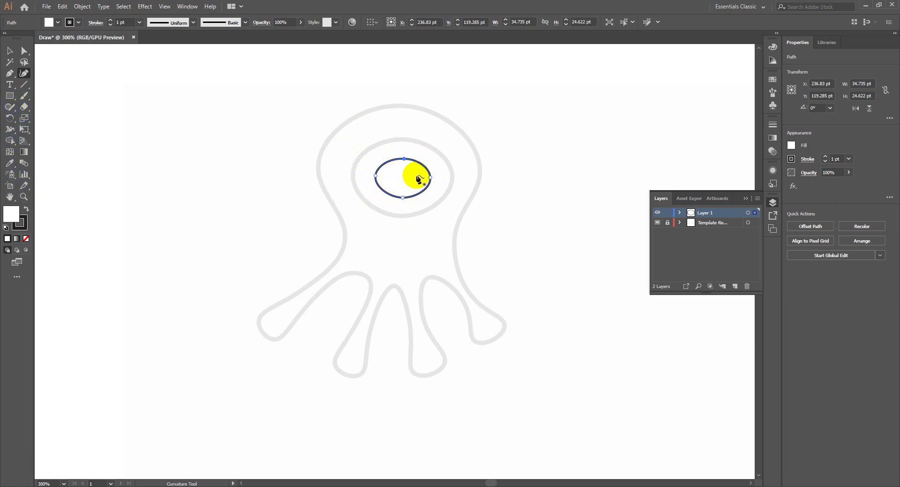
- Trace a second closed oval around the outer ring of the octopus's eye
left_click(796, 148)
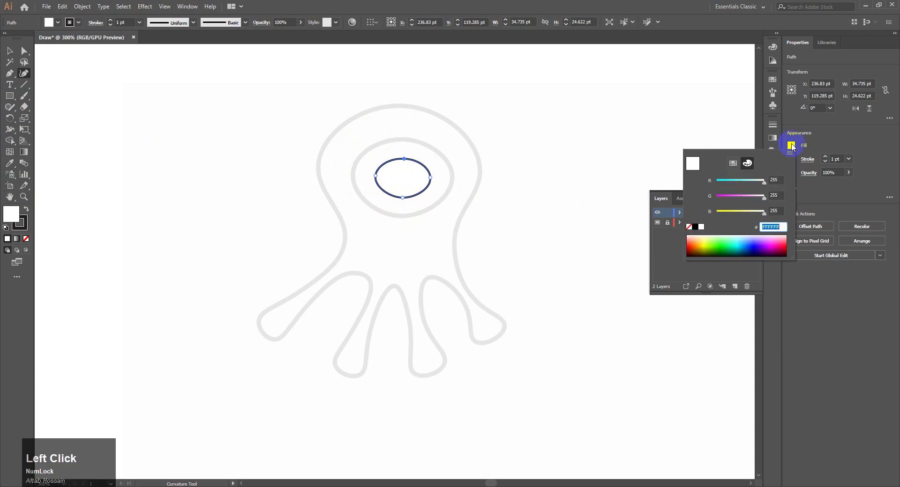
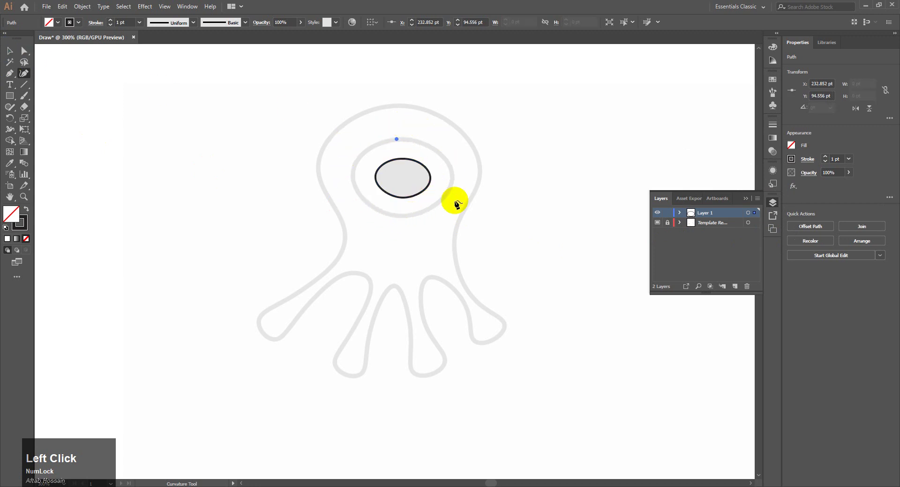
left_click(441, 206)
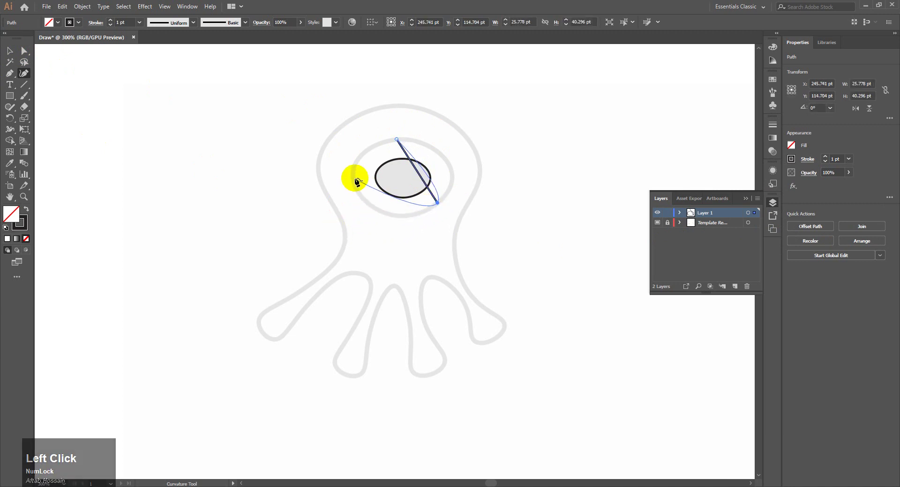
left_click(355, 180)
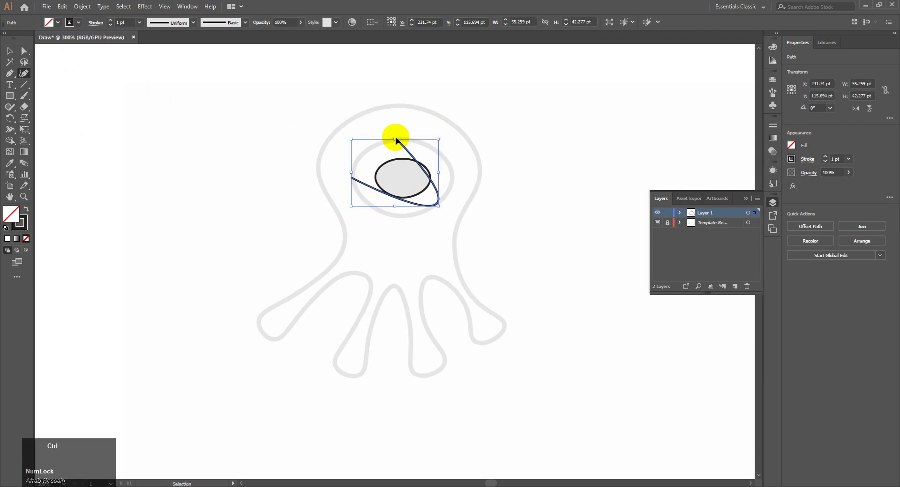
key("ctrl+z")
key("ctrl+z")
left_click(408, 141)
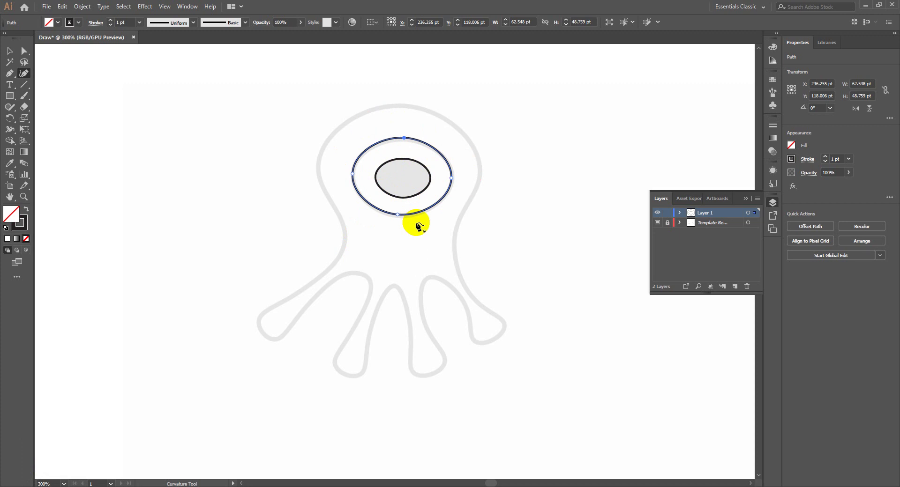
- Start the body outline at the head top and trace down the right side into the first tentacle with a corner joint
left_click(399, 108)
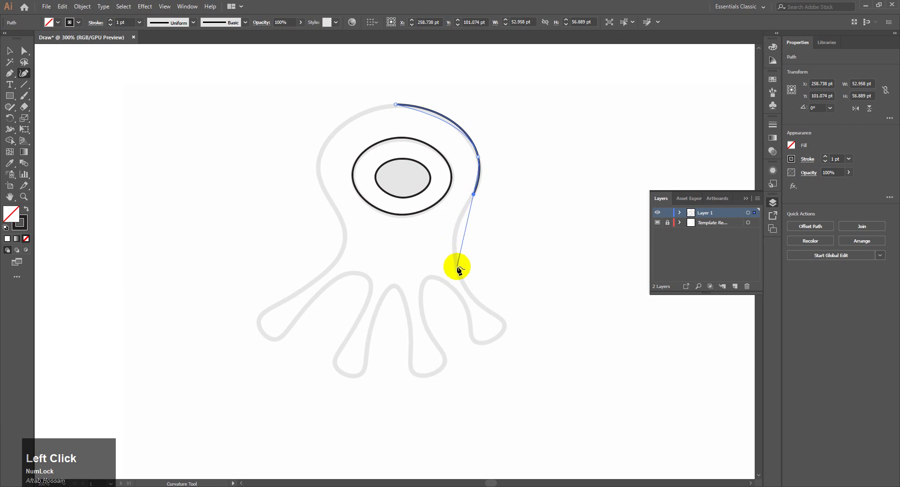
key("ctrl+z")
left_click(458, 246)
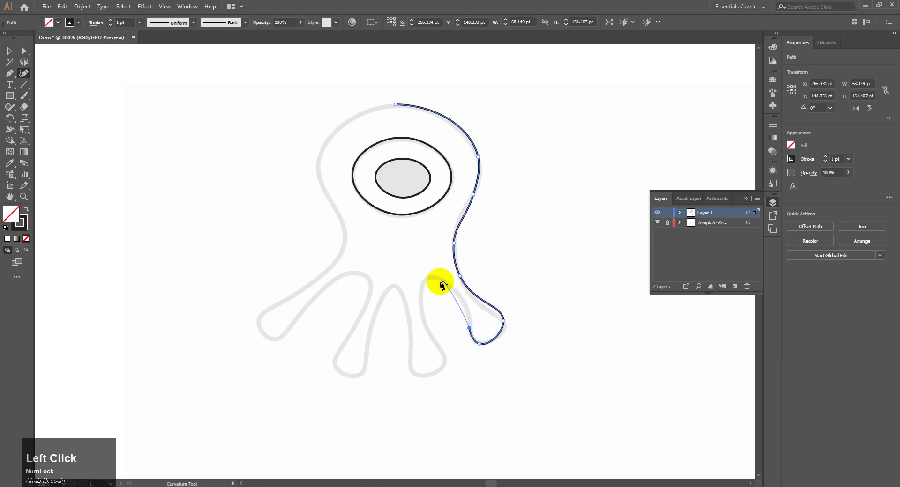
key("ctrl+z")
left_click(441, 281)
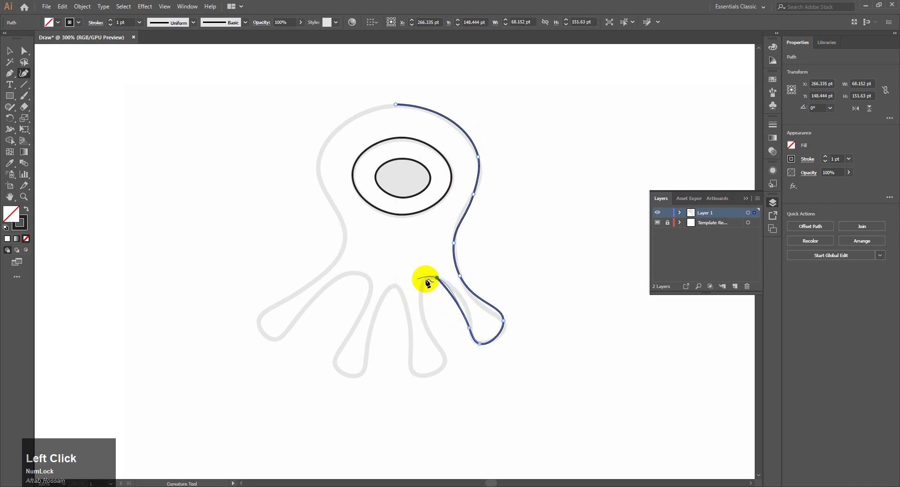
key("z")
left_click(451, 285)
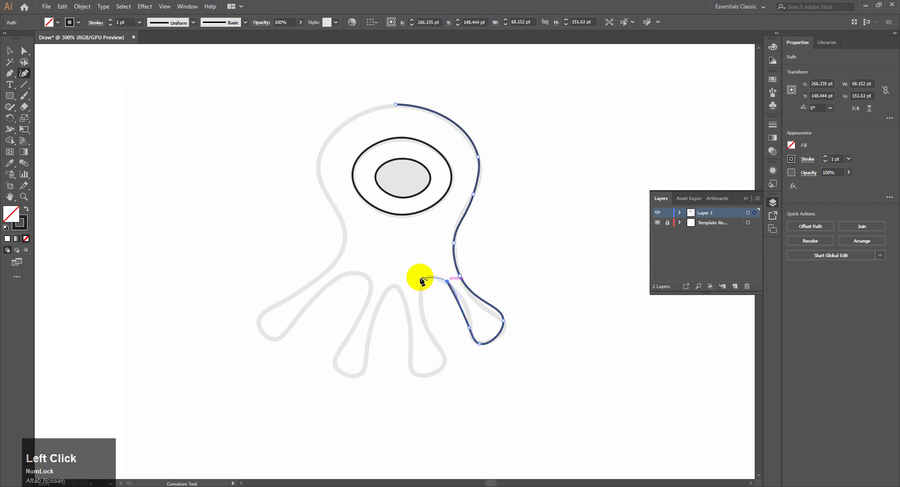
key("ctrl+z")
left_click(462, 300)
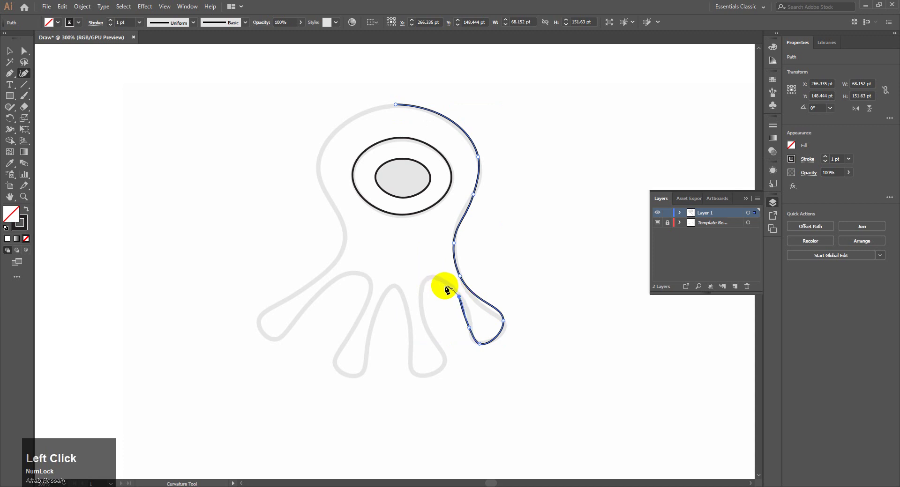
- Continue the outline around the middle tentacles toward the left tentacle's tip and inner edge
left_click(444, 285)
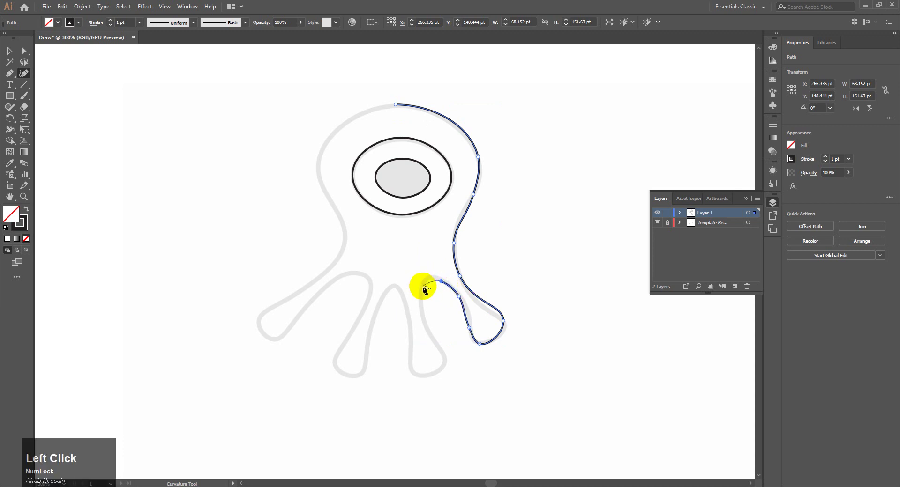
key("ctrl+z")
left_click(430, 279)
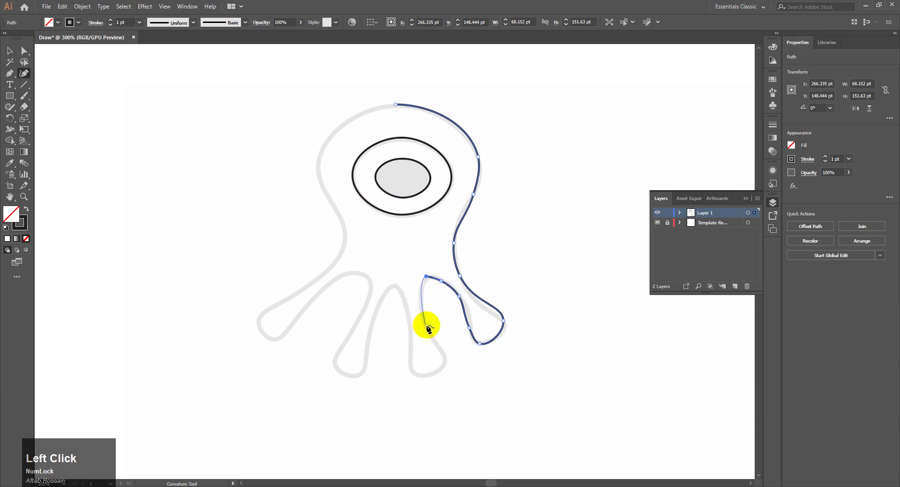
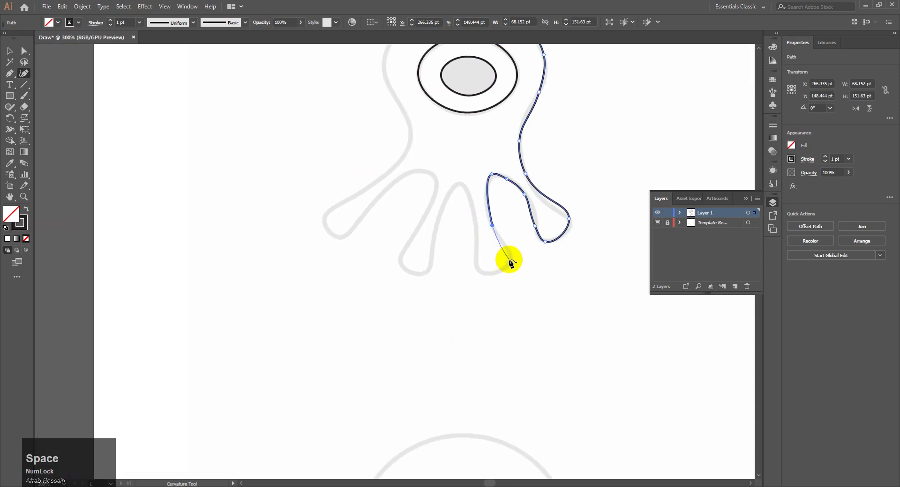
left_click(513, 268)
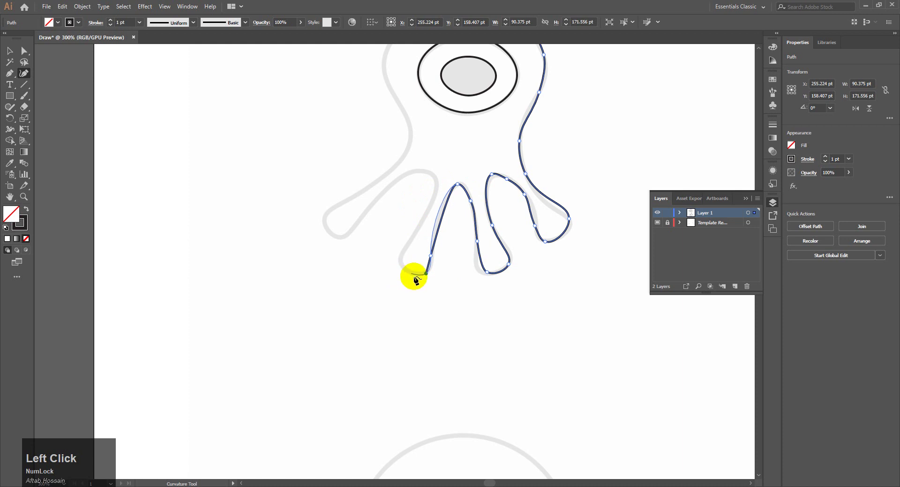
left_click(422, 279)
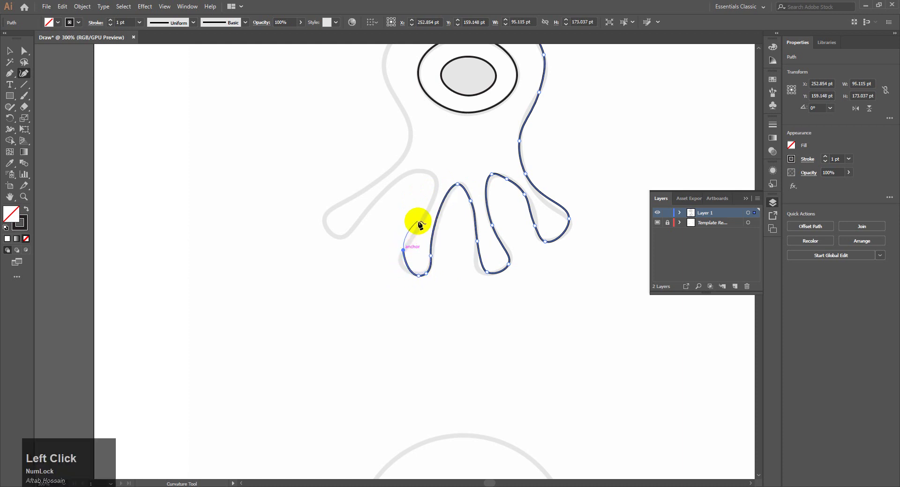
key("ctrl+z")
left_click(404, 260)
key("ctrl+z")
left_click(404, 267)
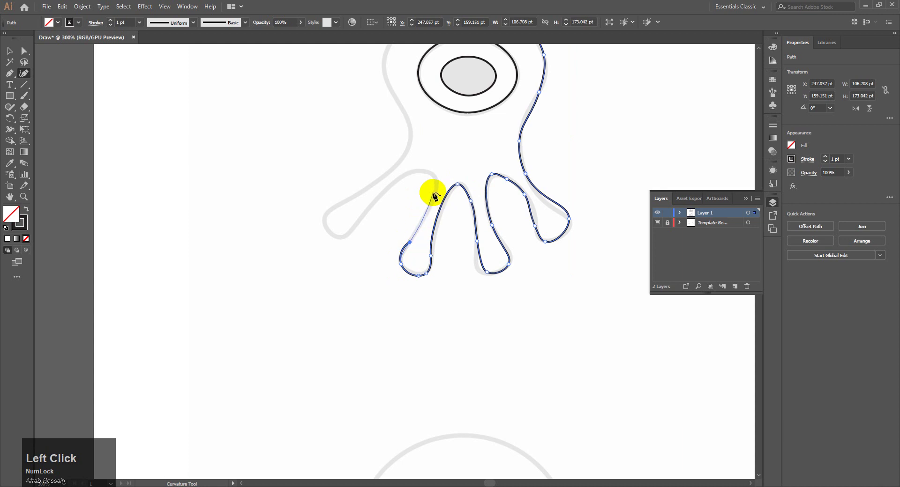
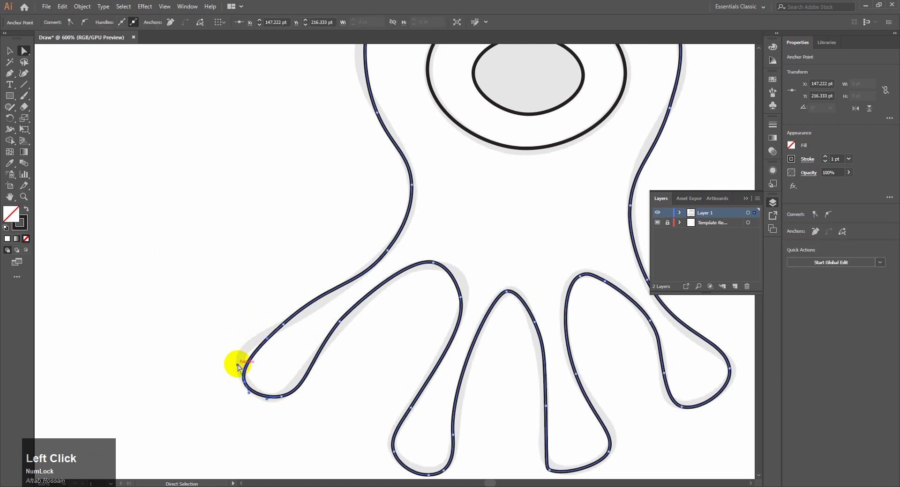
- Adjust the left-tentacle and head-top anchors onto the template, then select the whole octopus outline
key("space")
left_click(280, 307)
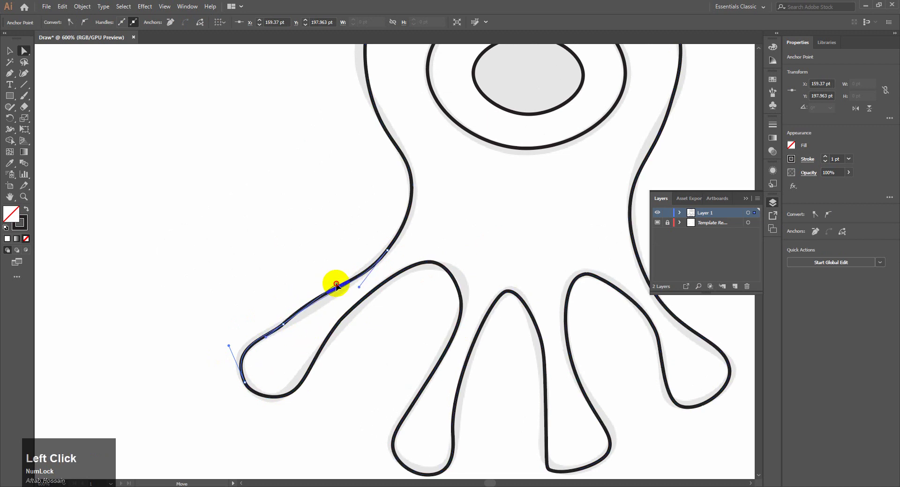
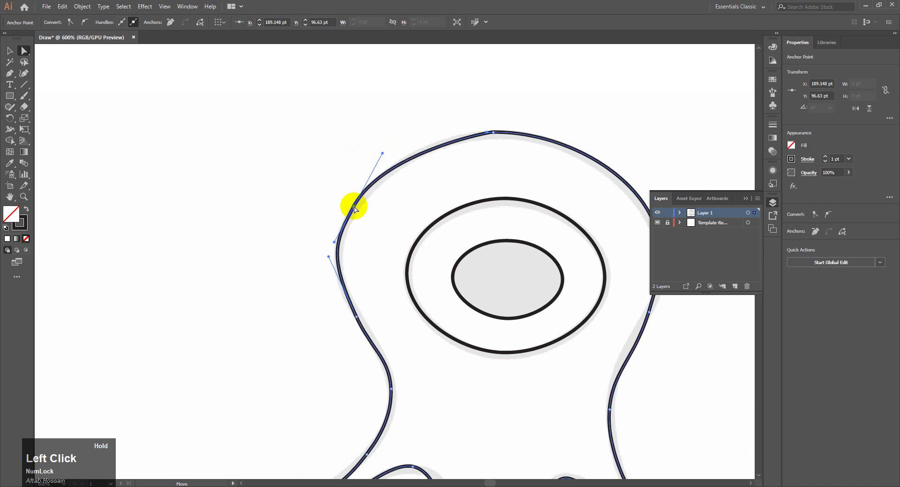
key("Down")
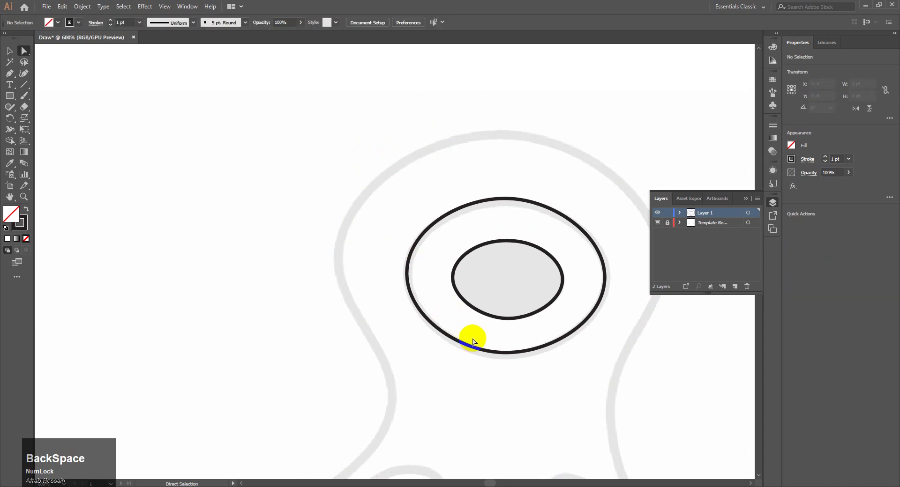
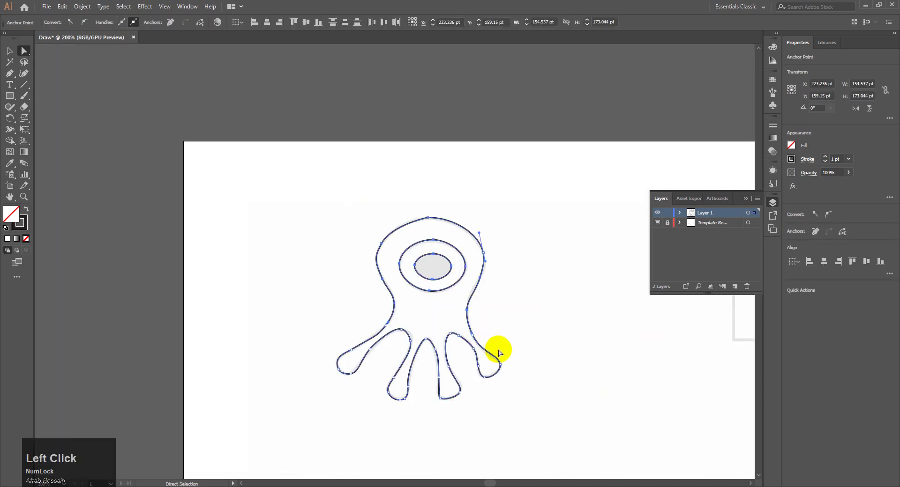
key("ctrl+=")
left_click(371, 143)
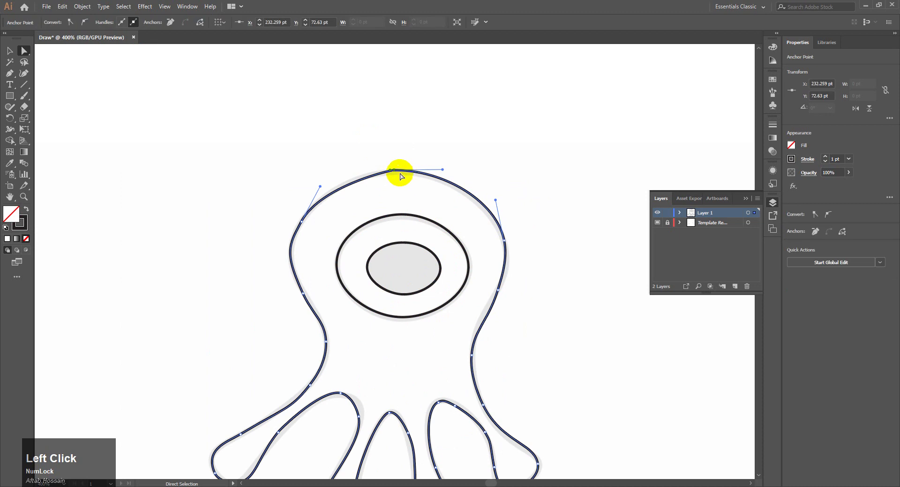
key("ctrl+=")
left_click(392, 234)
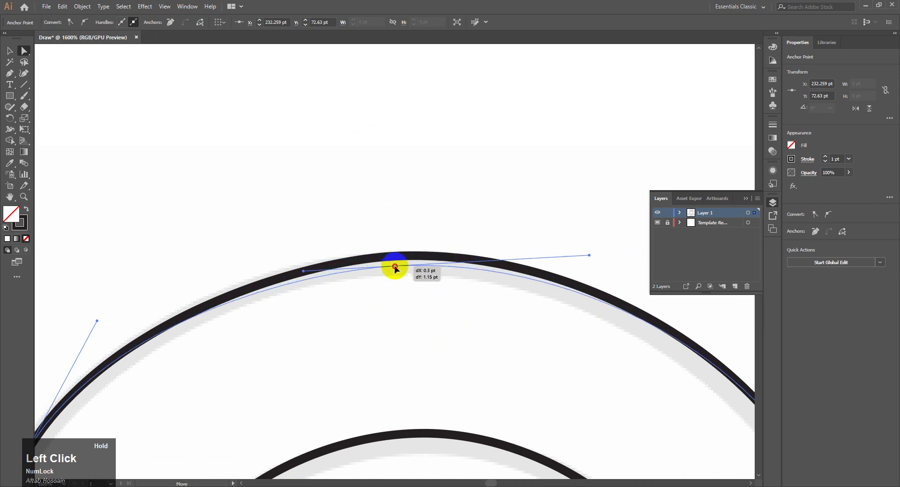
key("-")
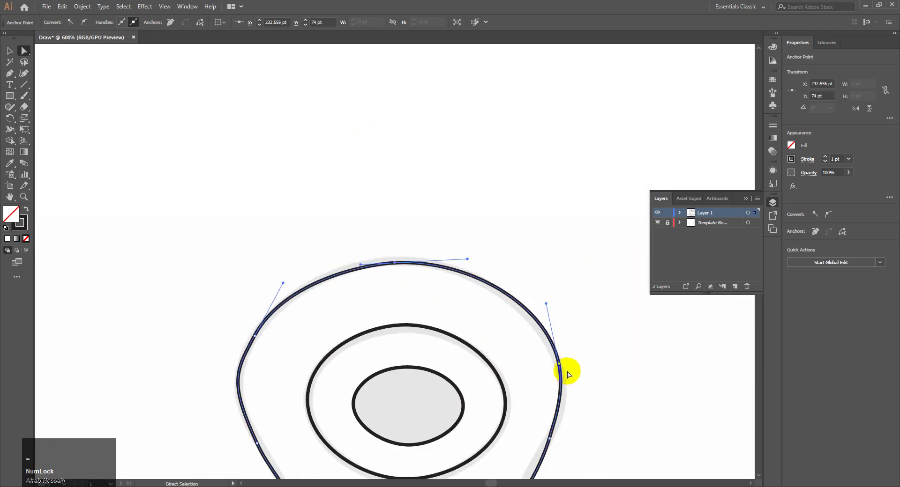
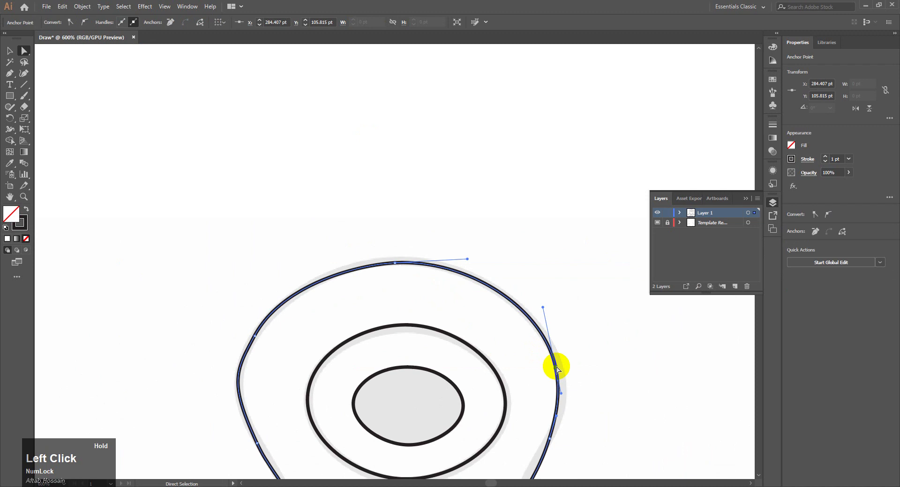
key("ctrl+-")
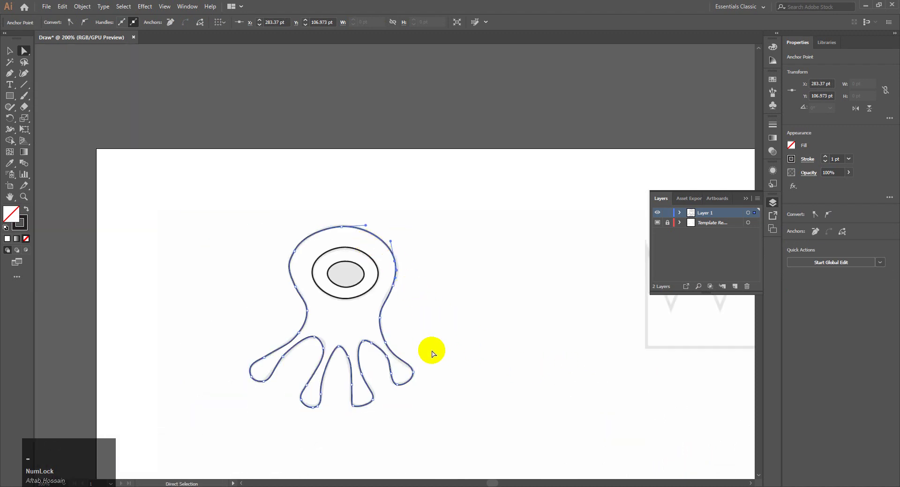
left_click(11, 57)
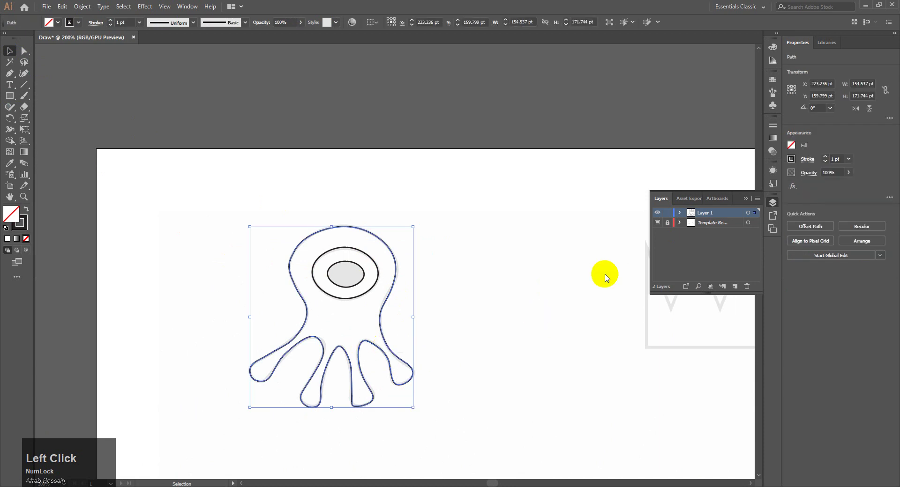
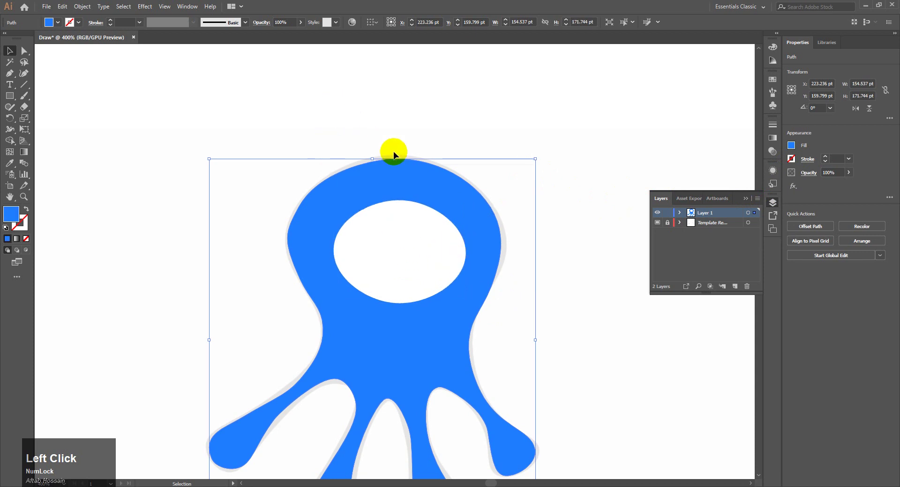
- Select the blue-filled octopus body and bring up the Object menu to lock it
left_click(419, 176)
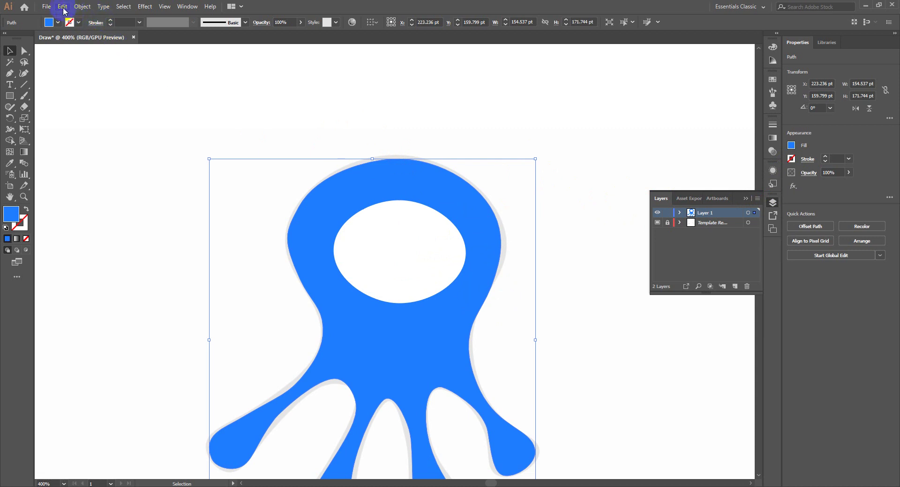
left_click(68, 11)
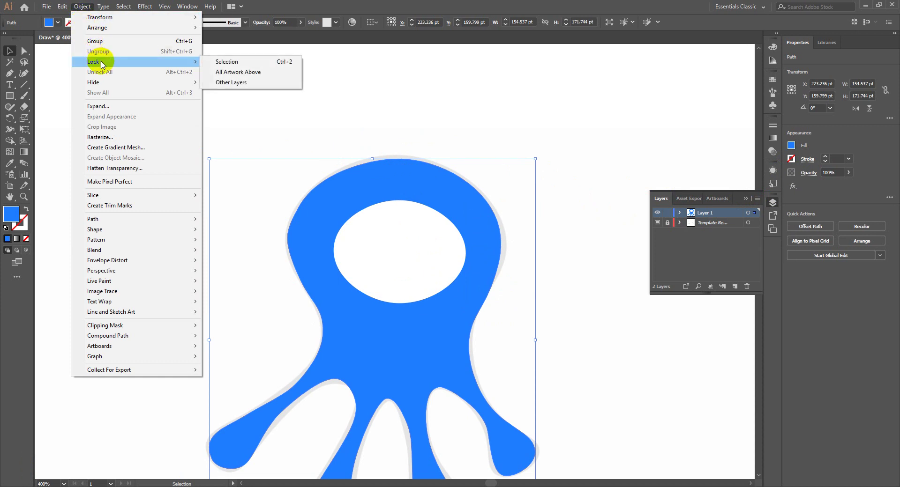
- Lock the octopus body with Ctrl+2 and select the white inner eye oval
left_click(229, 64)
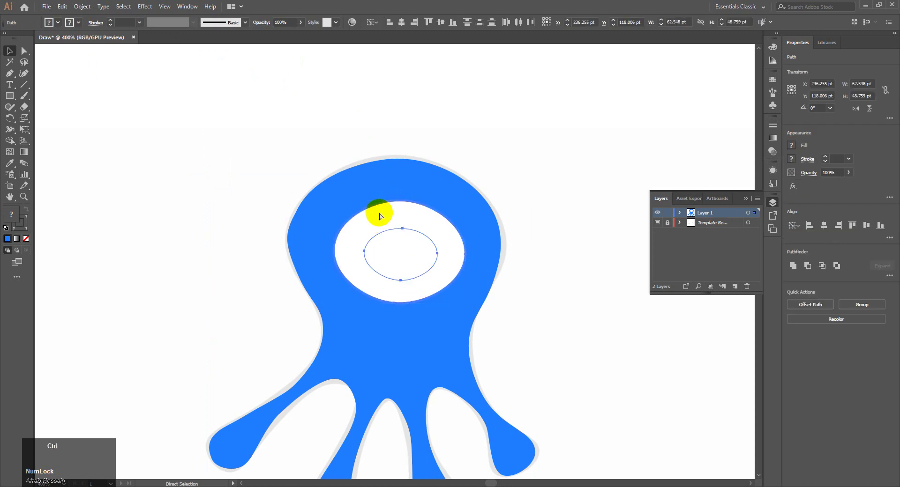
key("ctrl+2")
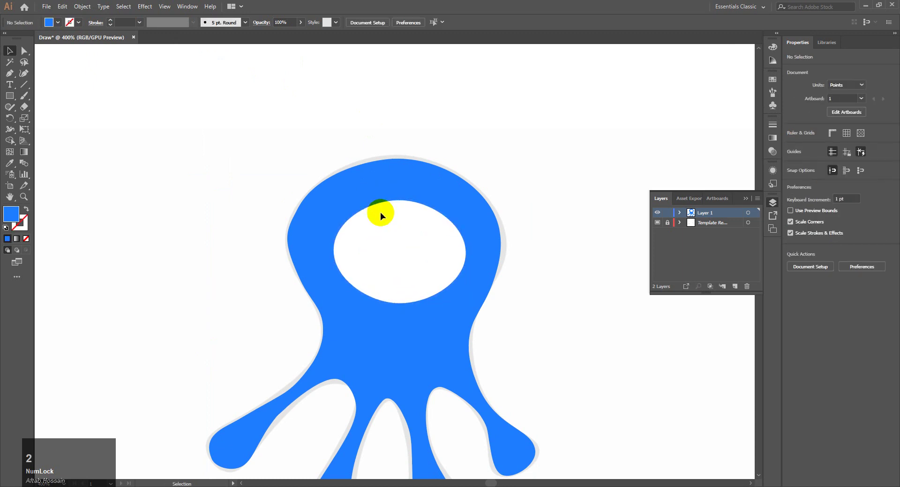
left_click(385, 215)
key("ctrl+z")
left_click(420, 231)
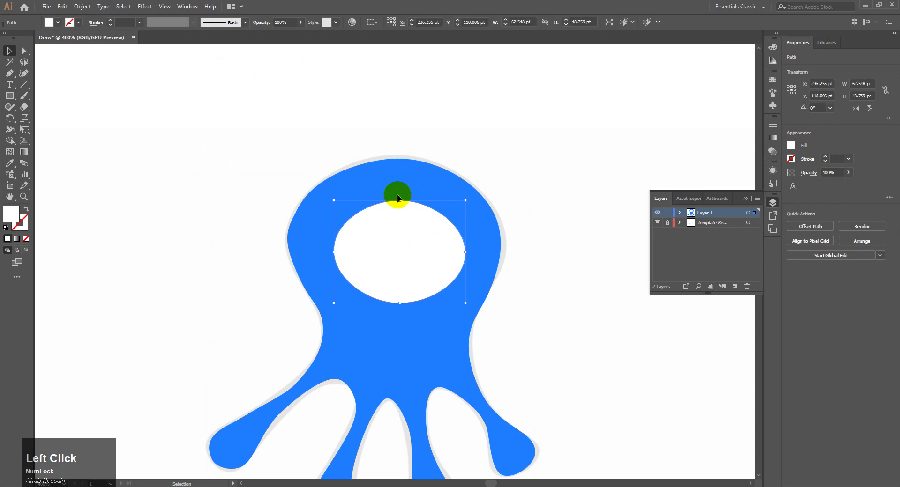
key("ctrl+2")
- Fill the inner eye oval dark brown from the Swatches to make the pupil, without stroke
left_click(386, 217)
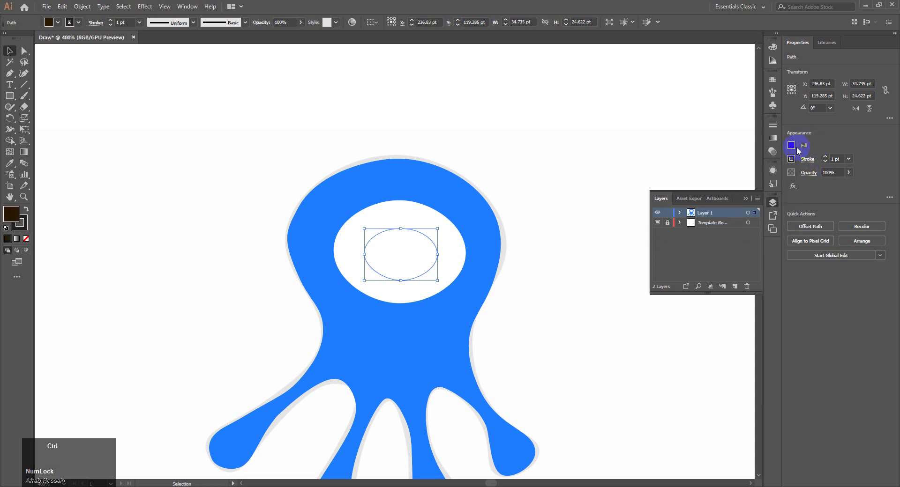
right_click(409, 260)
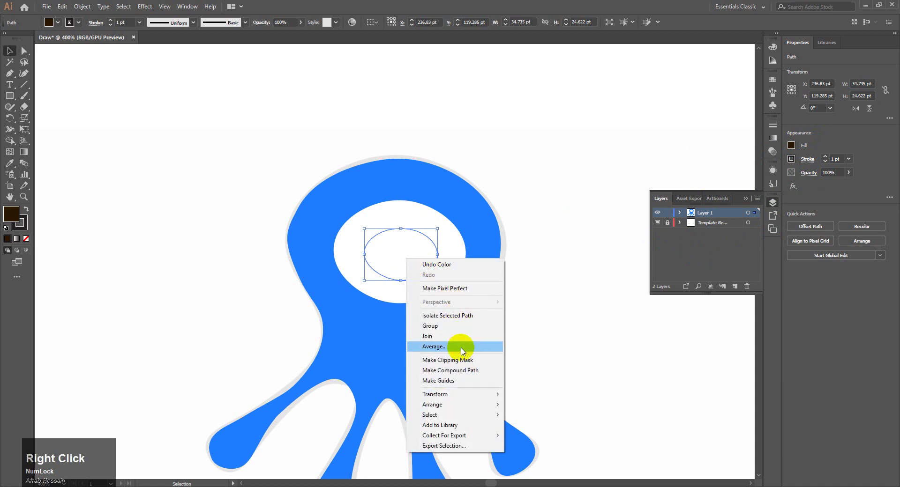
left_click(483, 410)
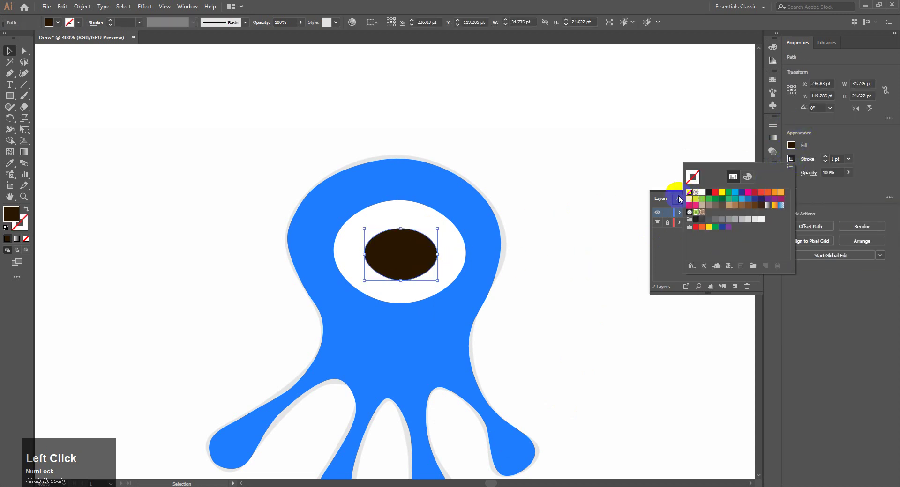
key("ctrl+-")
- Unlock all locked artwork via Object > Unlock All so the octopus body is editable again
left_click(471, 367)
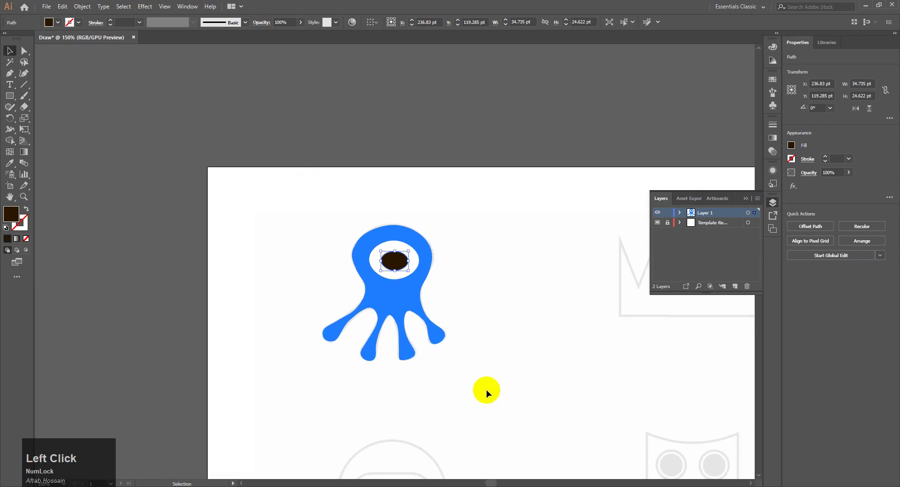
key("ctrl+shift+Num_Lock")
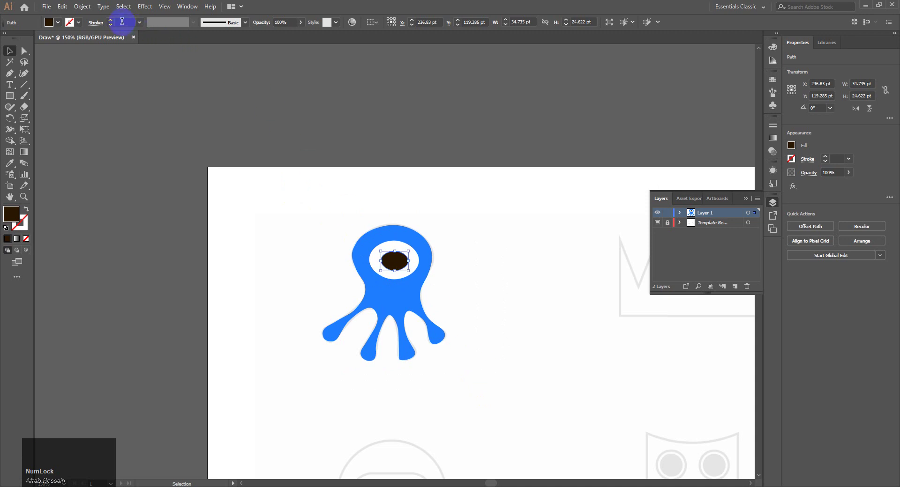
left_click(86, 12)
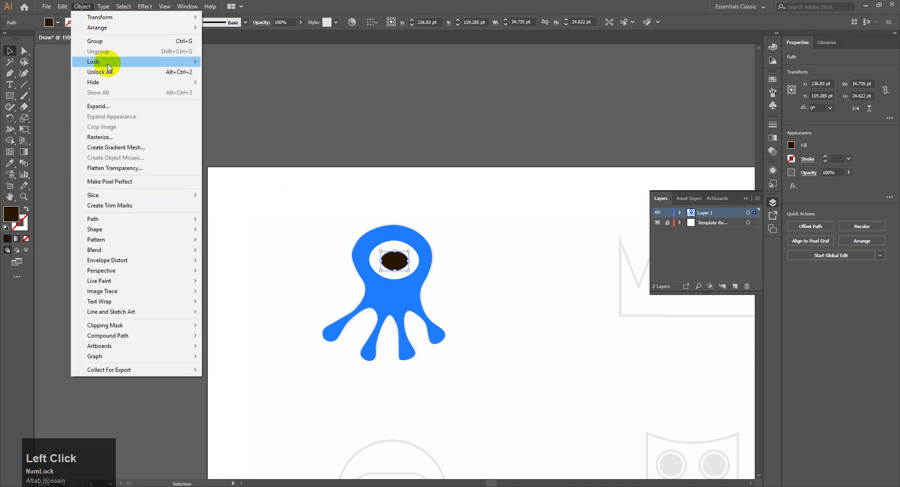
left_click(135, 66)
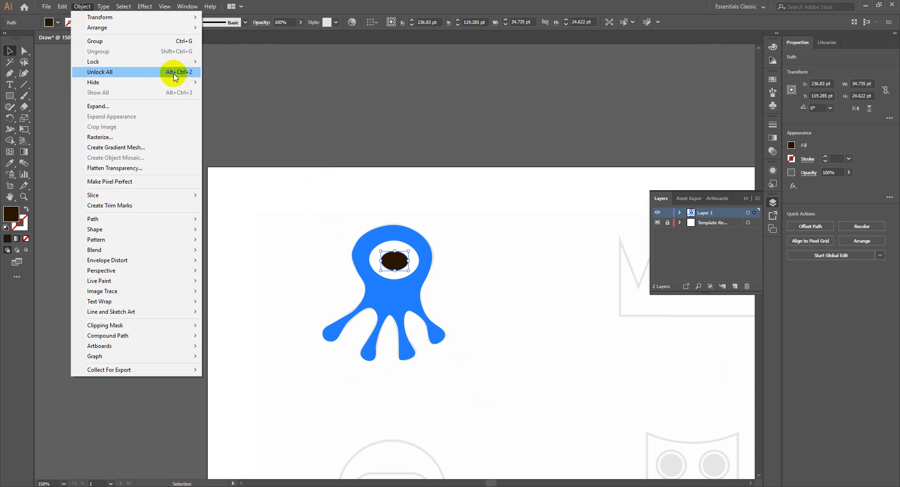
left_click(188, 78)
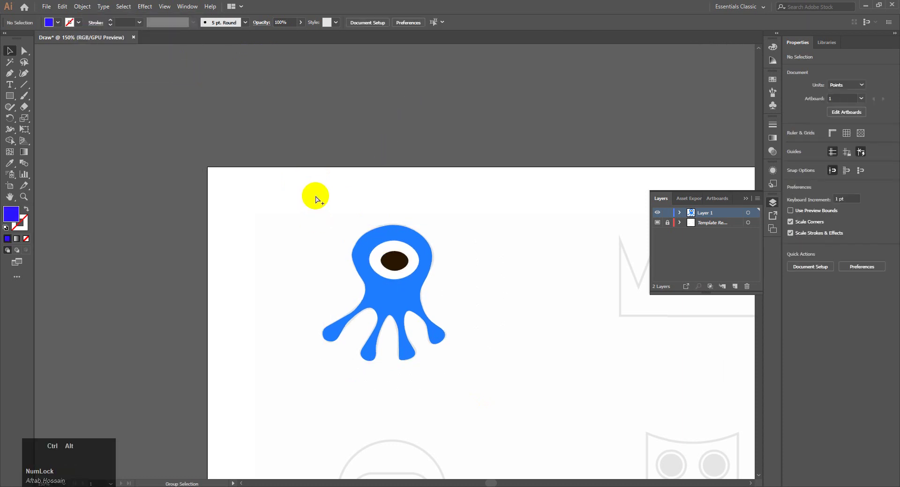
- Select the octopus artwork, then undo the stray blue filled Pen shape on the crown template
key("ctrl+alt+2")
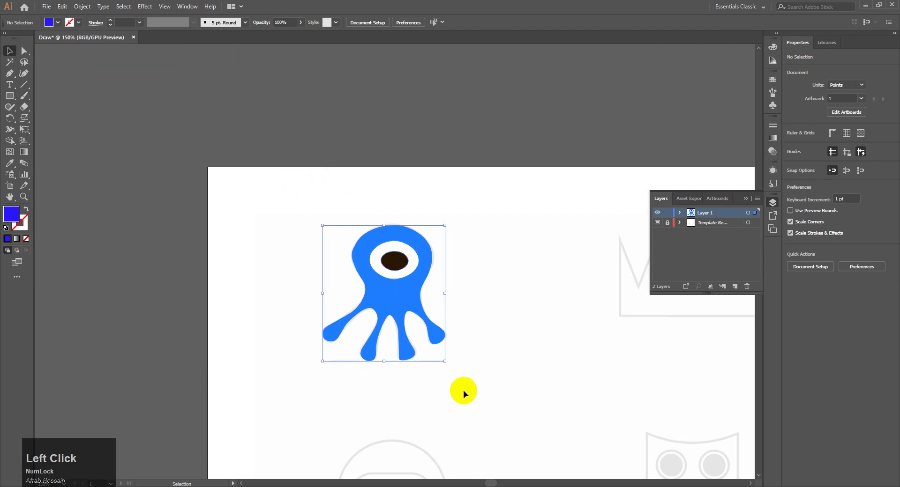
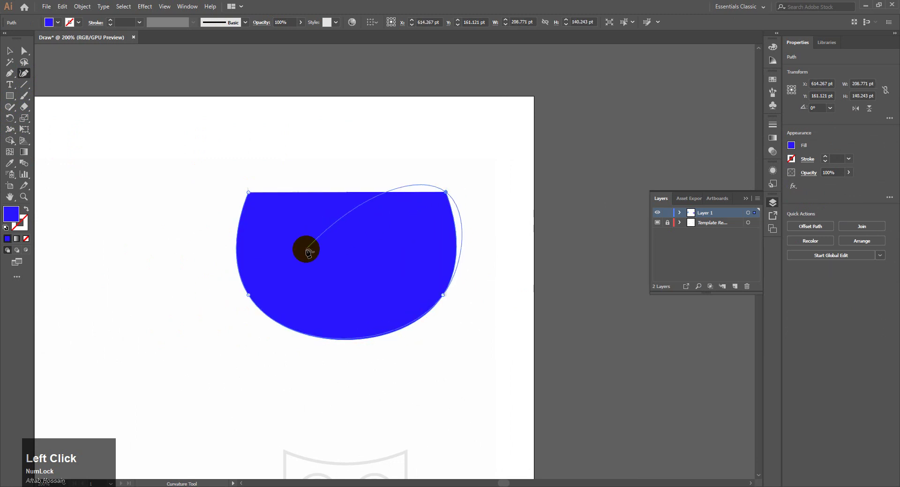
key("ctrl+z")
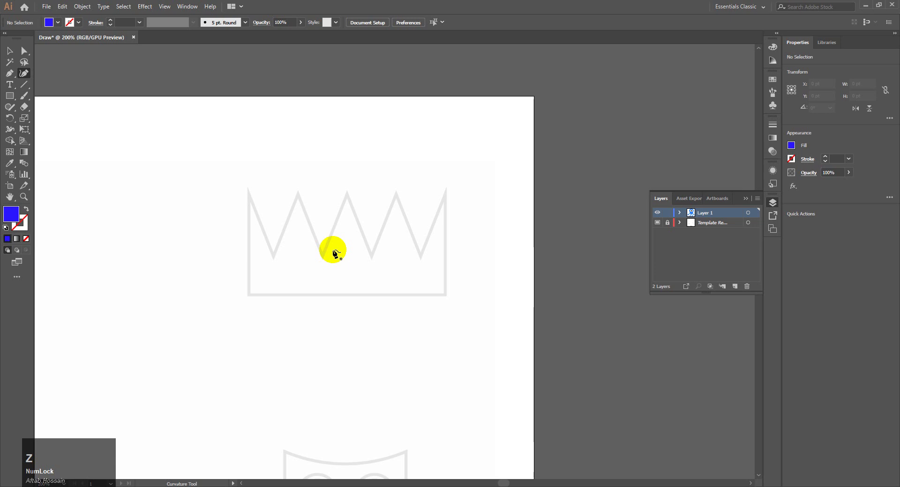
- Trace the crown's zigzag corners with the Pen tool as a closed green no-fill outline
left_click(796, 149)
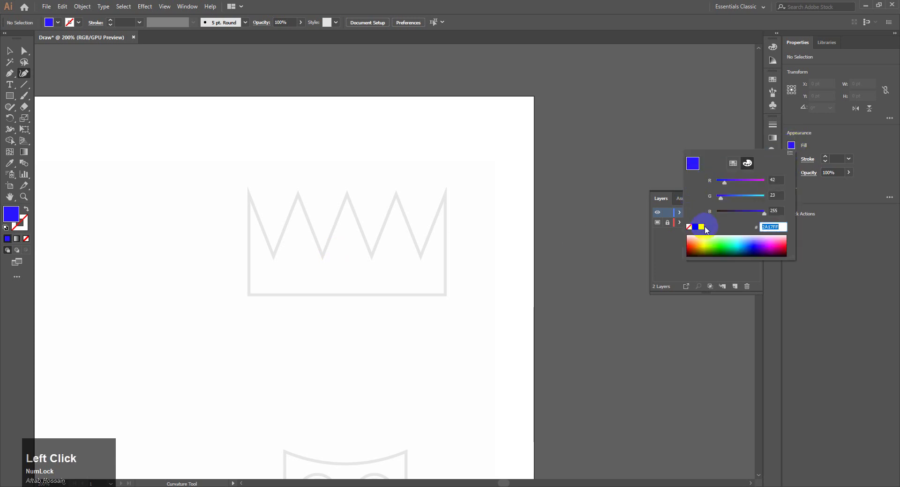
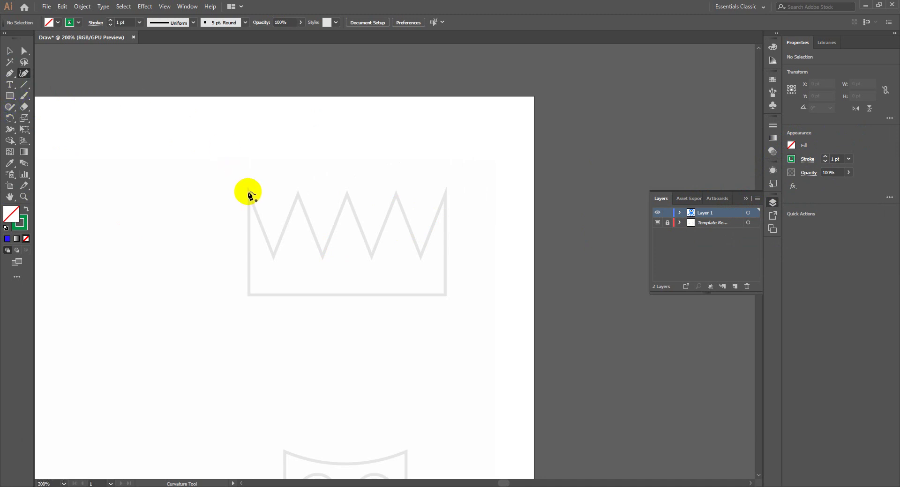
left_click(252, 195)
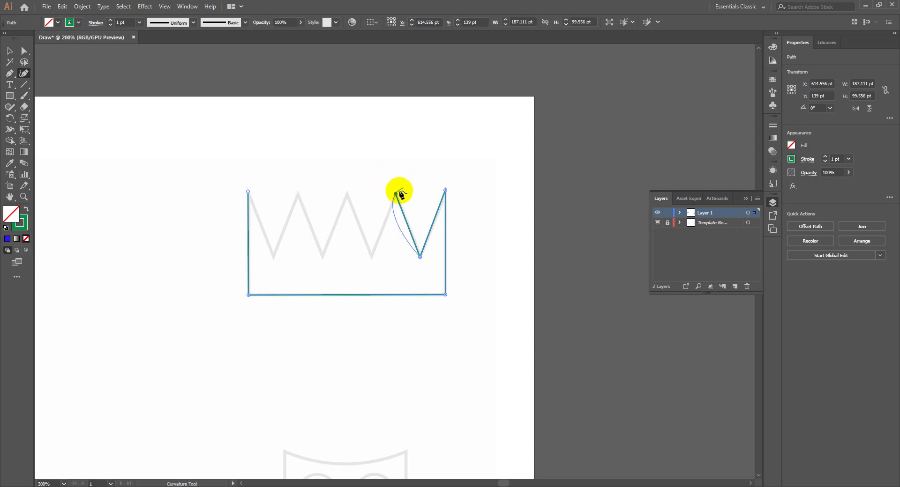
left_click(399, 196)
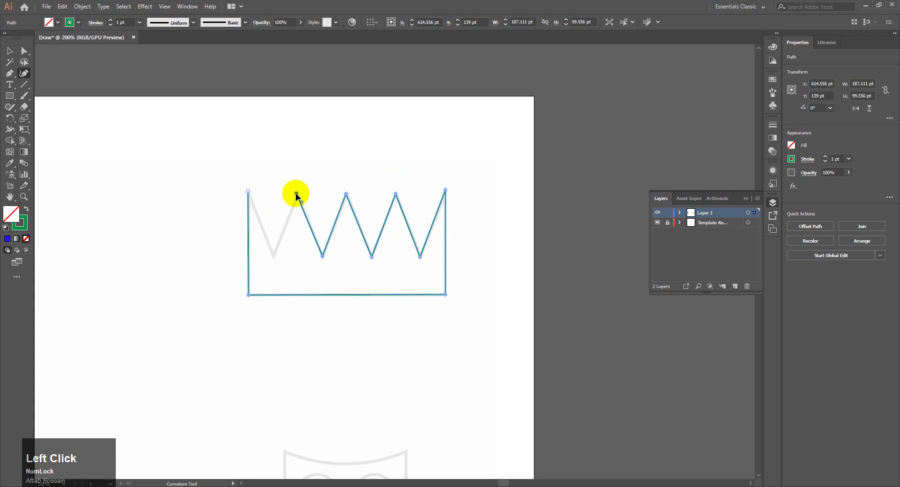
left_click(300, 196)
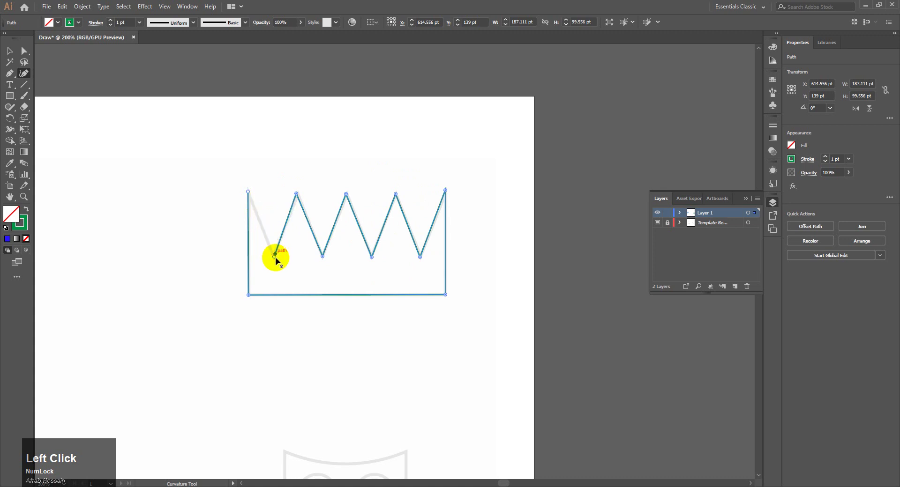
key("ctrl+z")
left_click(278, 260)
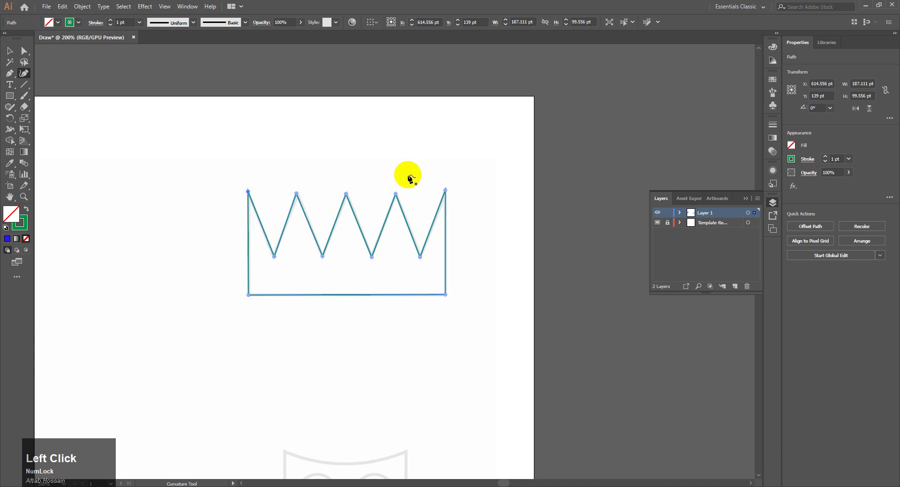
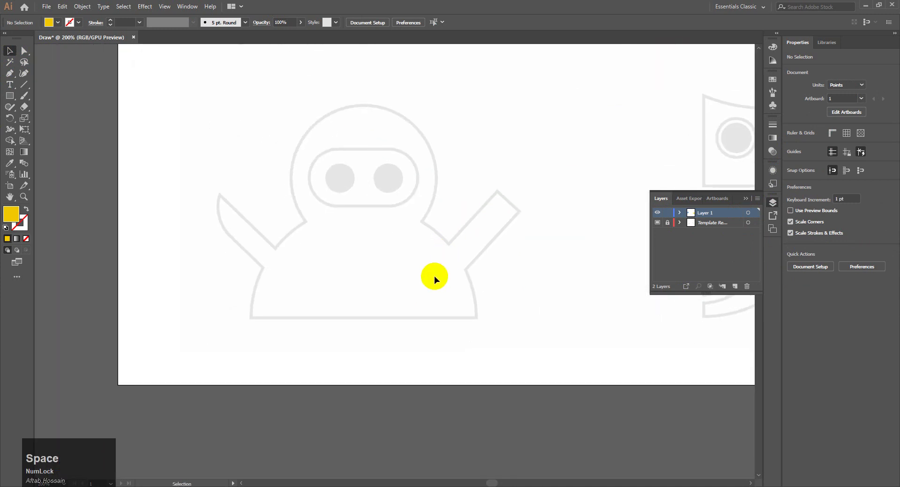
- Remove the fill, pick the Pen tool and zoom in on the ninja template to start tracing
key("ctrl+m")
left_click(436, 280)
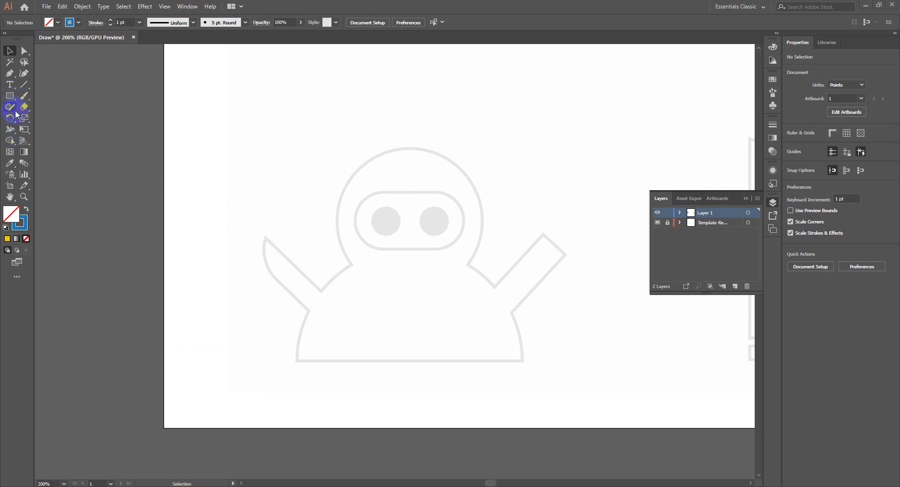
left_click(25, 80)
key("ctrl+=")
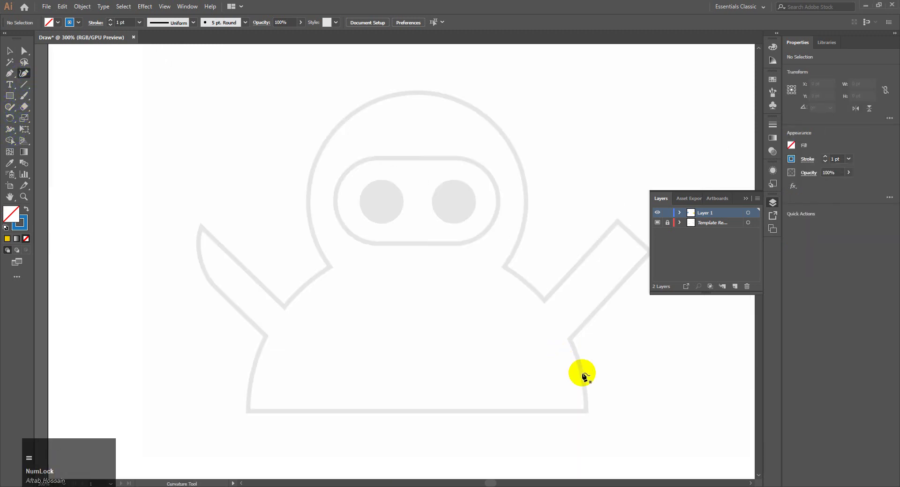
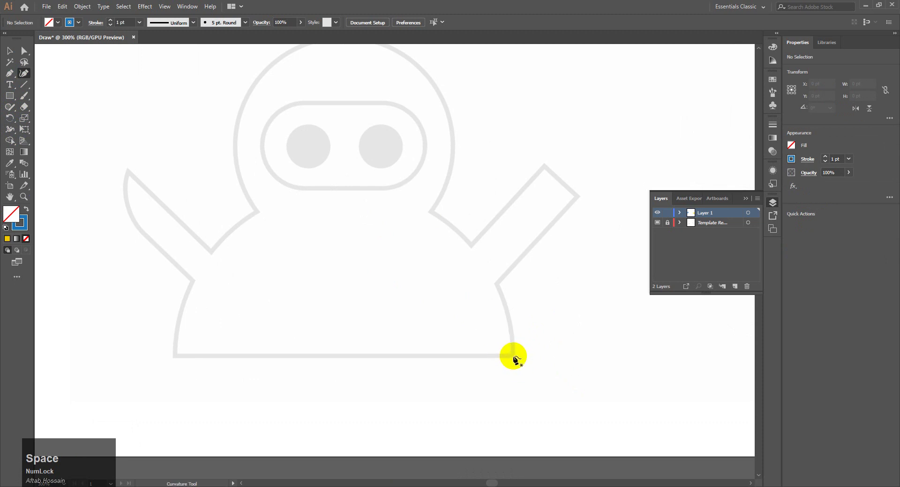
- Trace the ninja outline from the bottom-right corner up over the head to the left shoulder
left_click(517, 360)
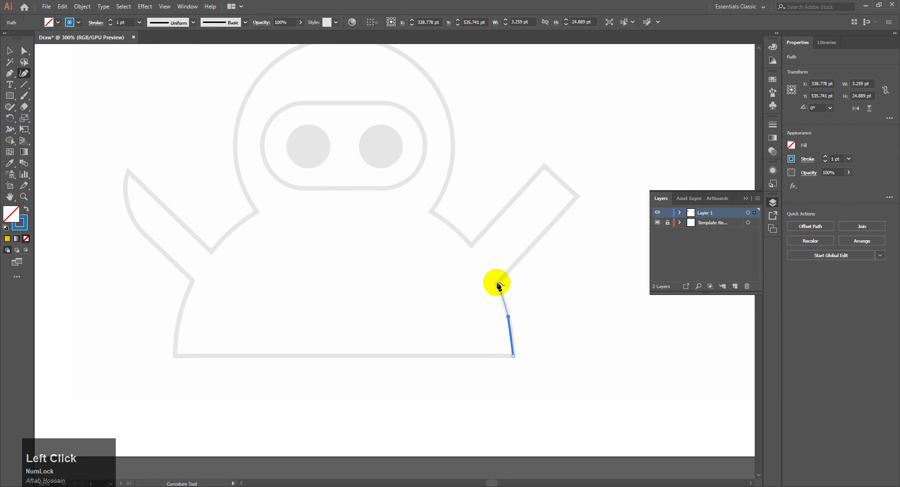
left_click(500, 286)
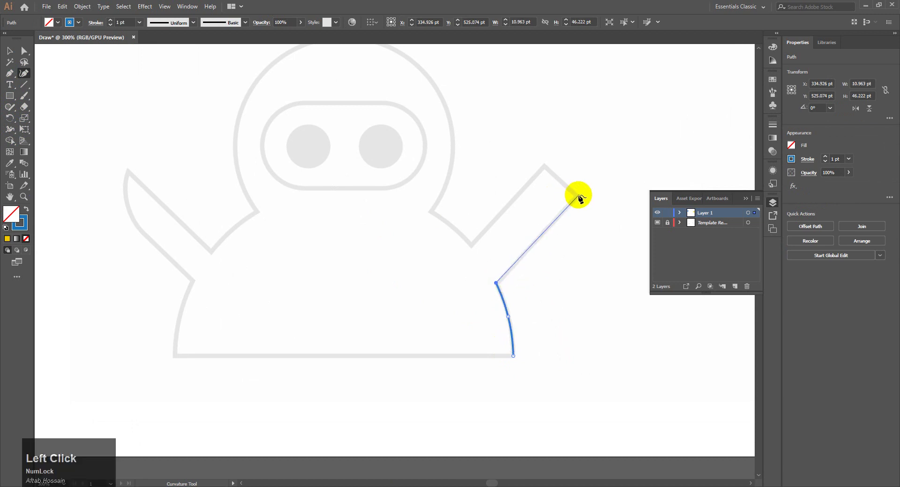
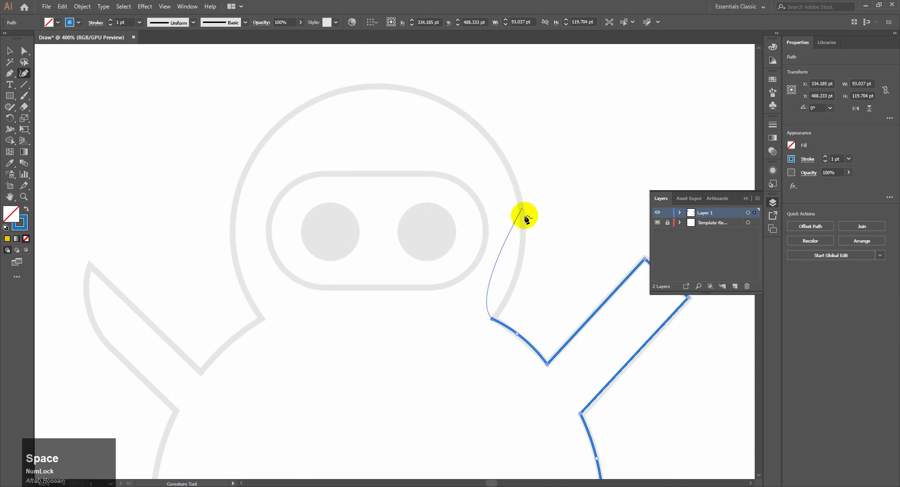
left_click(498, 322)
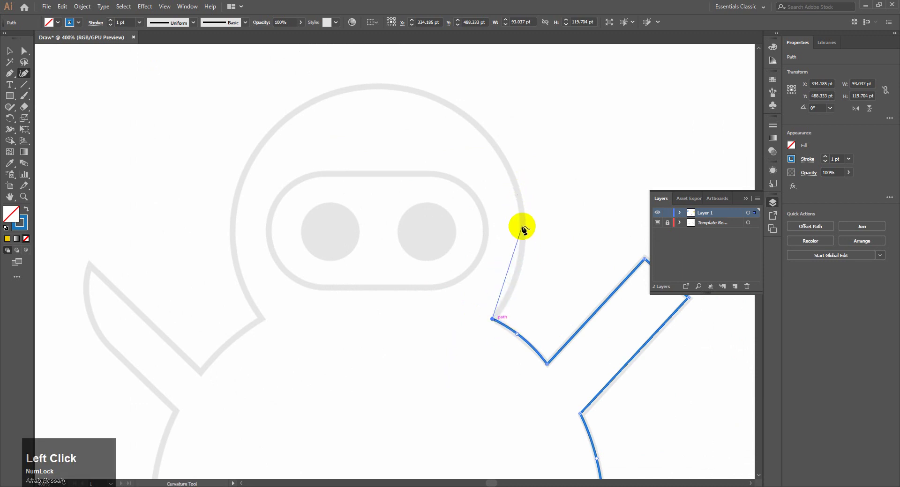
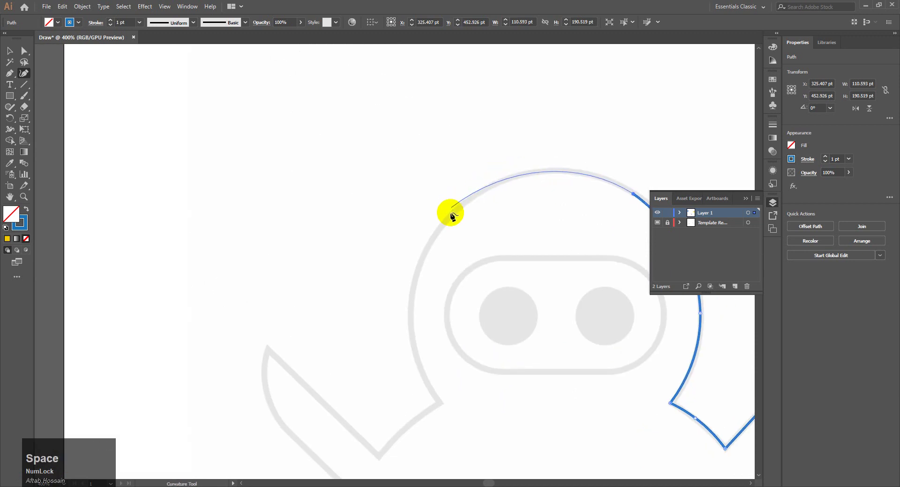
left_click(496, 186)
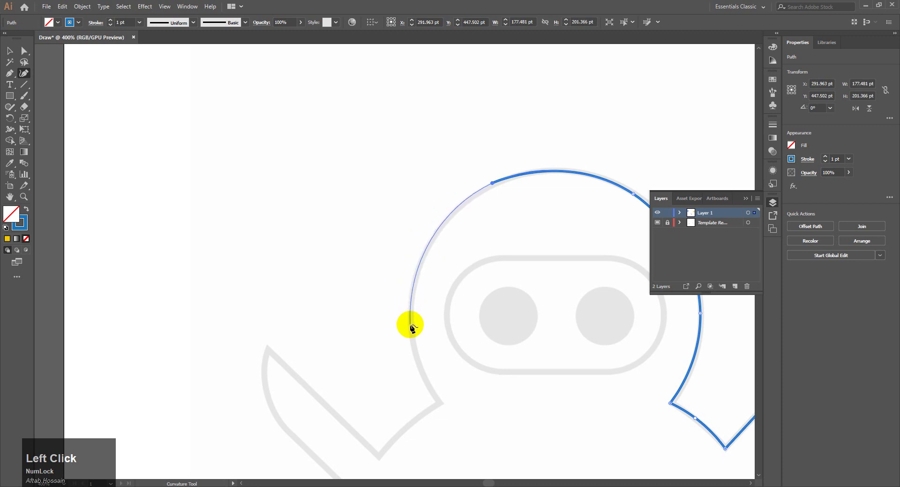
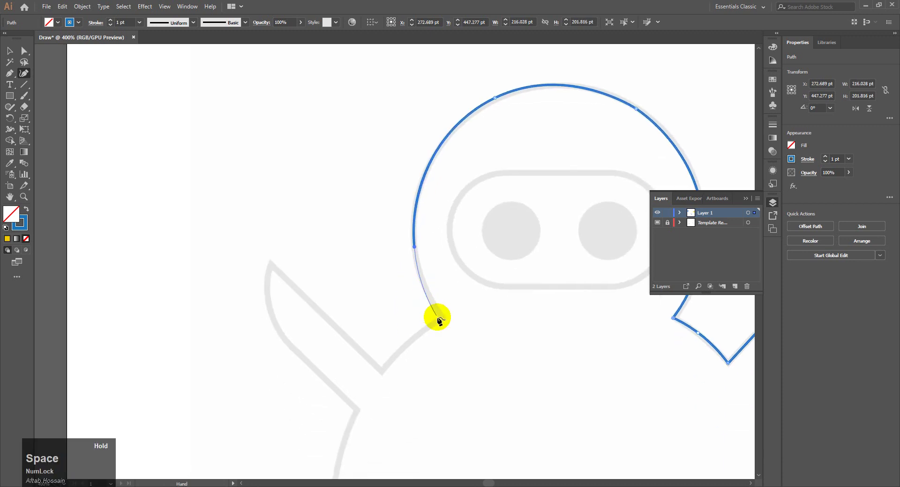
left_click(446, 320)
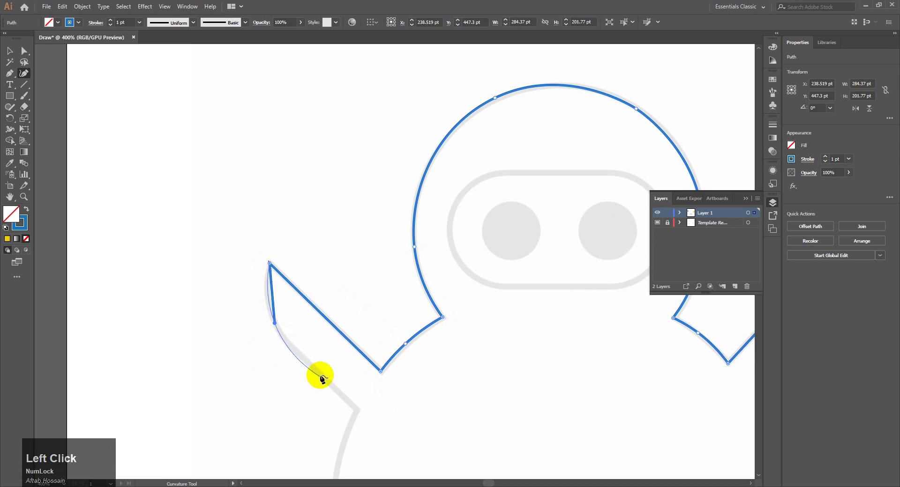
- Continue the outline down the sword edge and close the path along the body's base
left_click(279, 325)
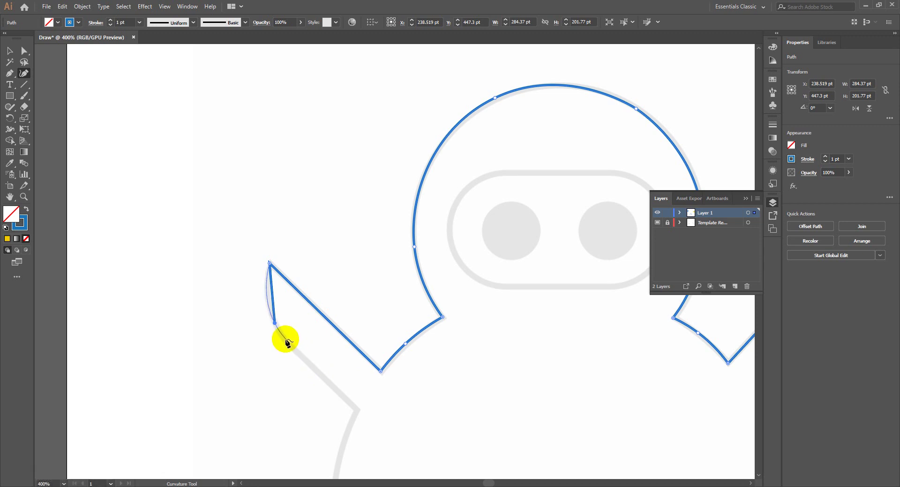
left_click(290, 345)
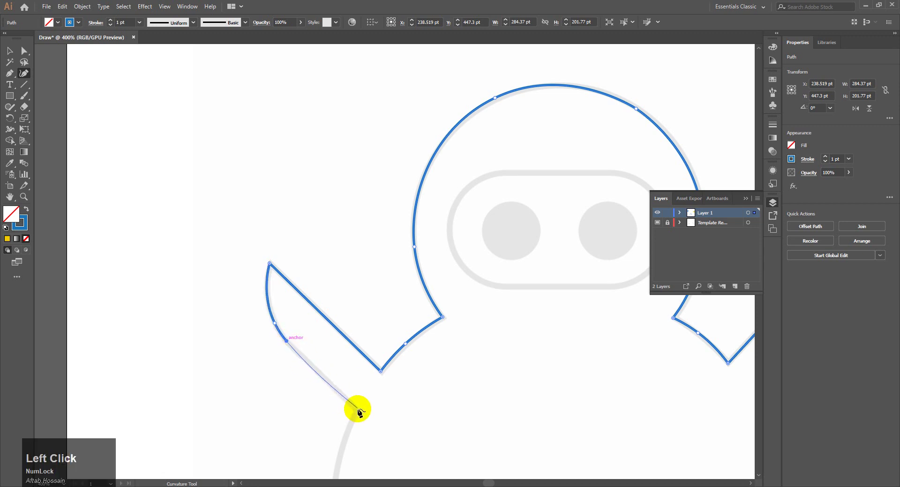
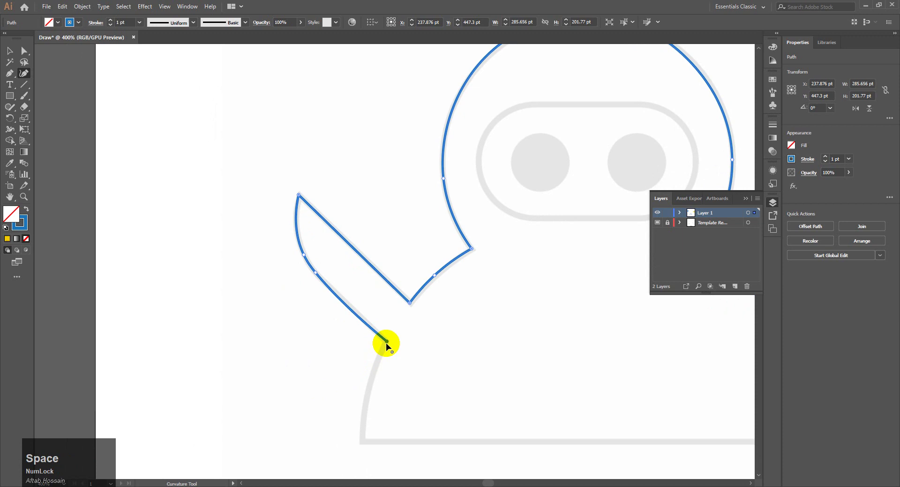
left_click(390, 344)
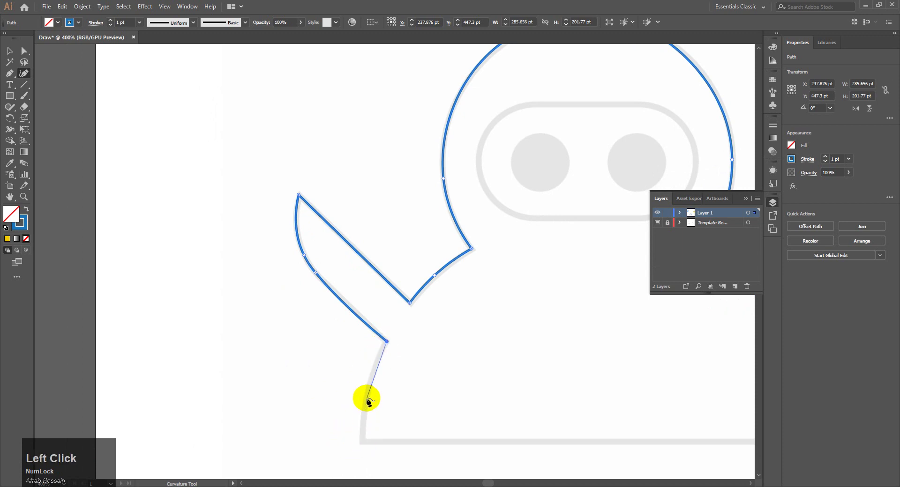
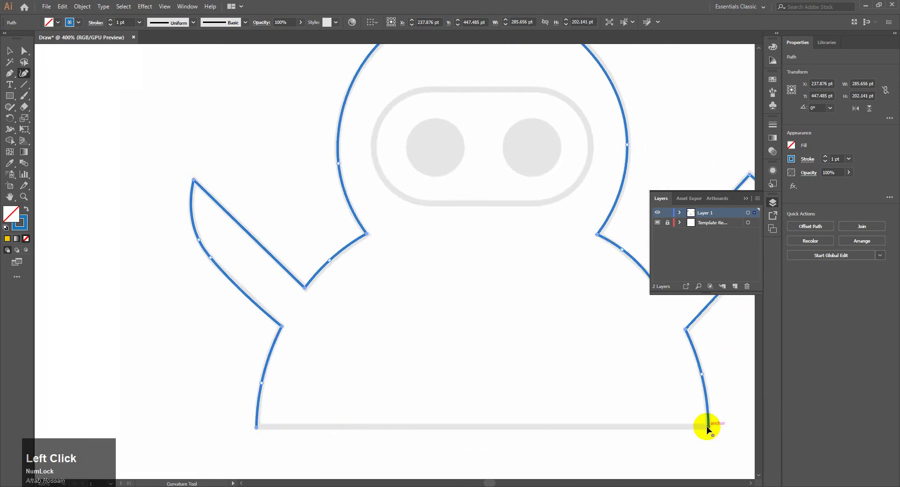
key("ctrl+z")
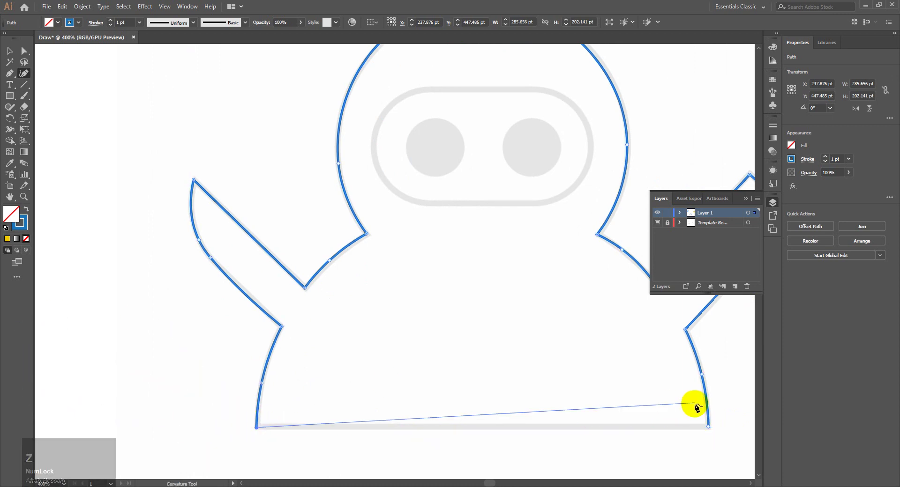
left_click(711, 429)
key("ctrl+-")
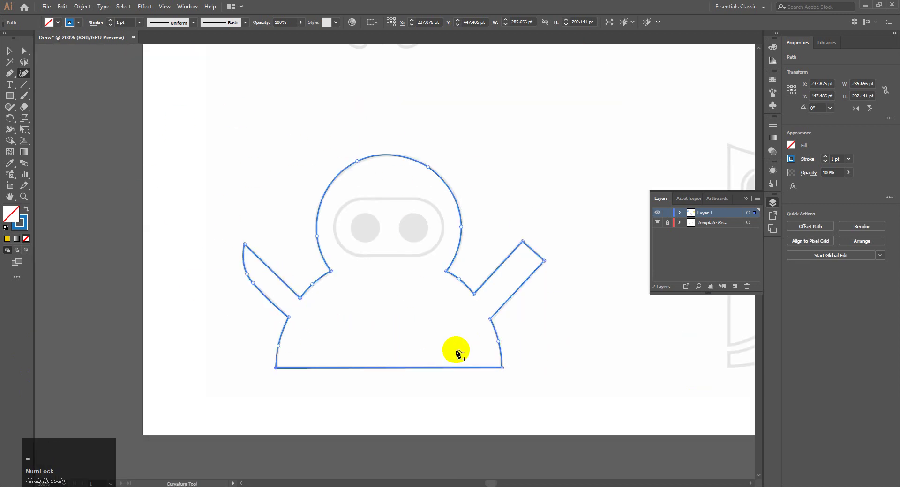
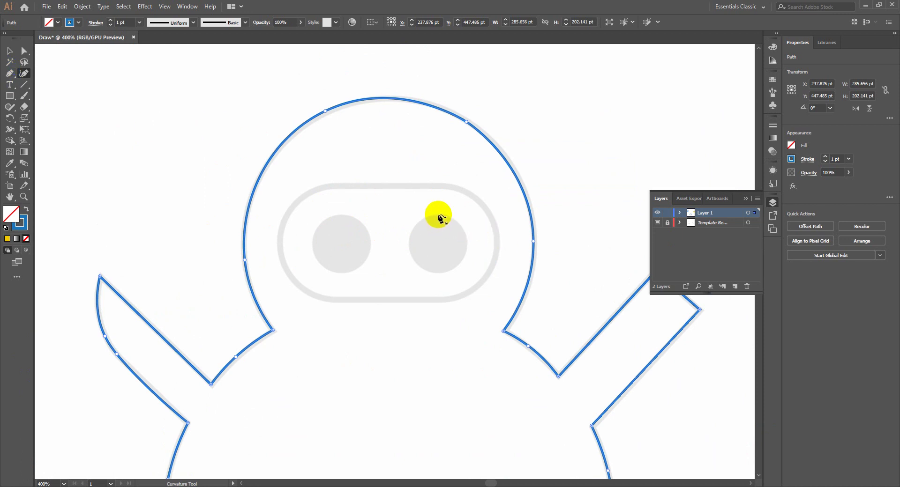
- Draw blue circle outlines over the right and left eye shapes of the template
left_click(443, 218)
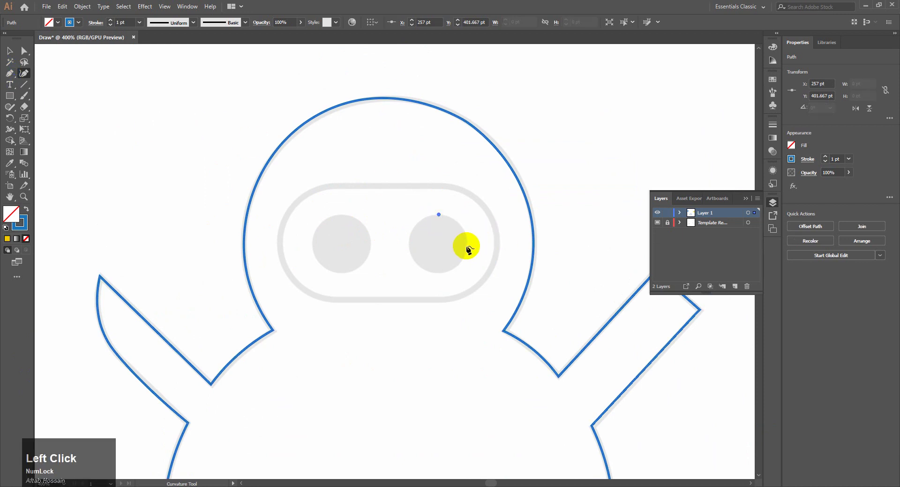
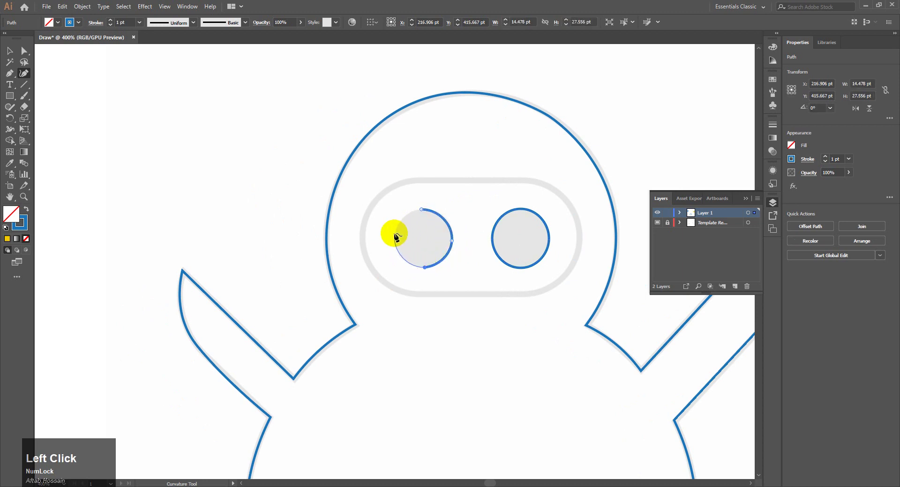
left_click(428, 212)
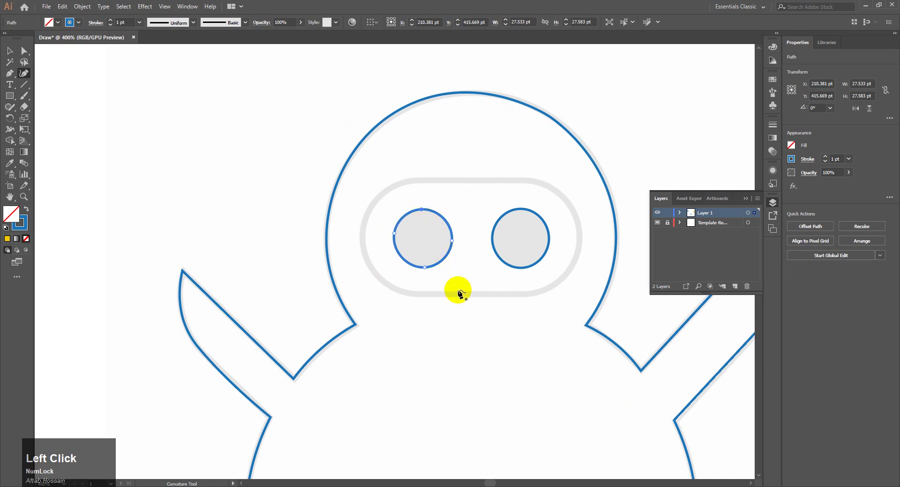
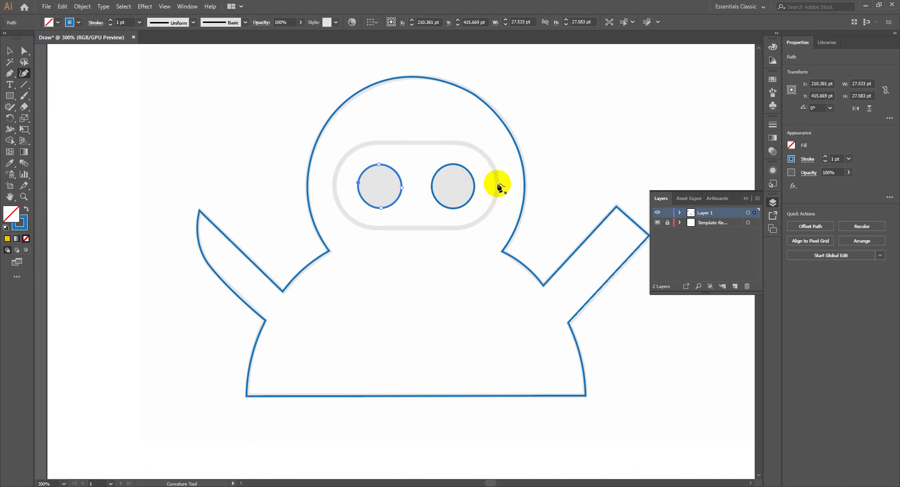
- Trace the mask band around the eyes with the Pen tool, redoing the left-end curve
left_click(502, 188)
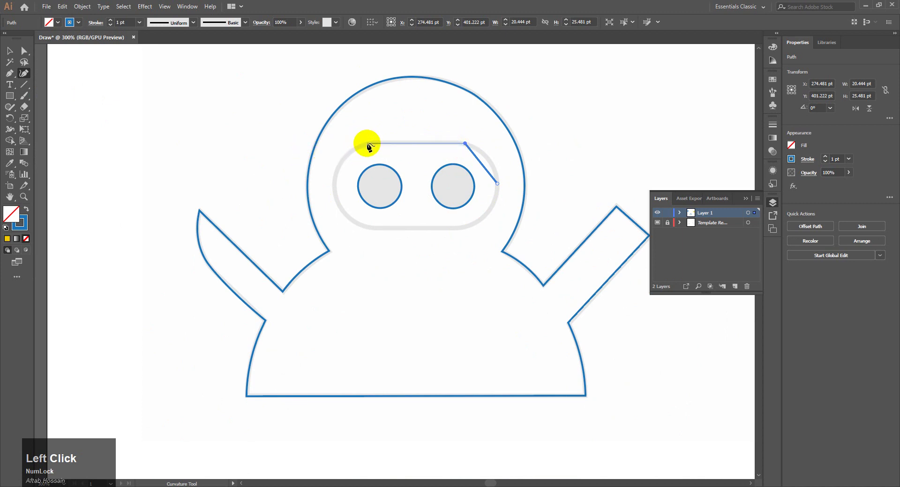
left_click(371, 147)
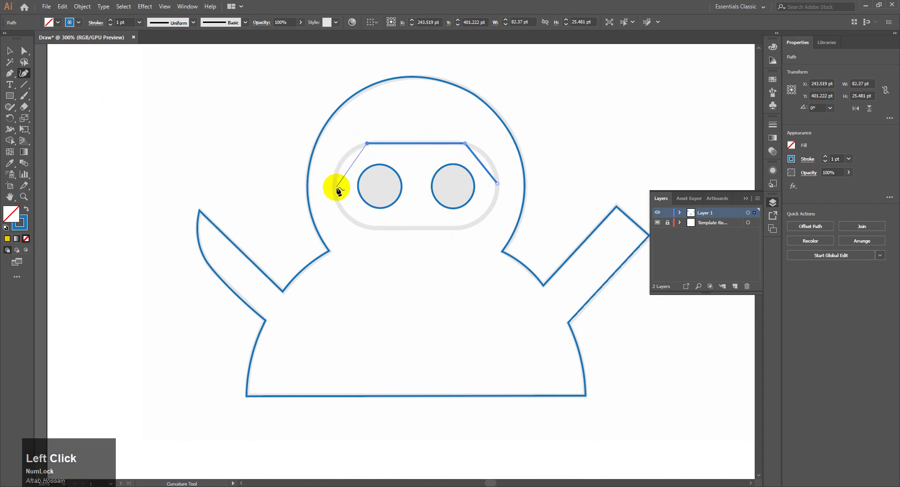
left_click(338, 194)
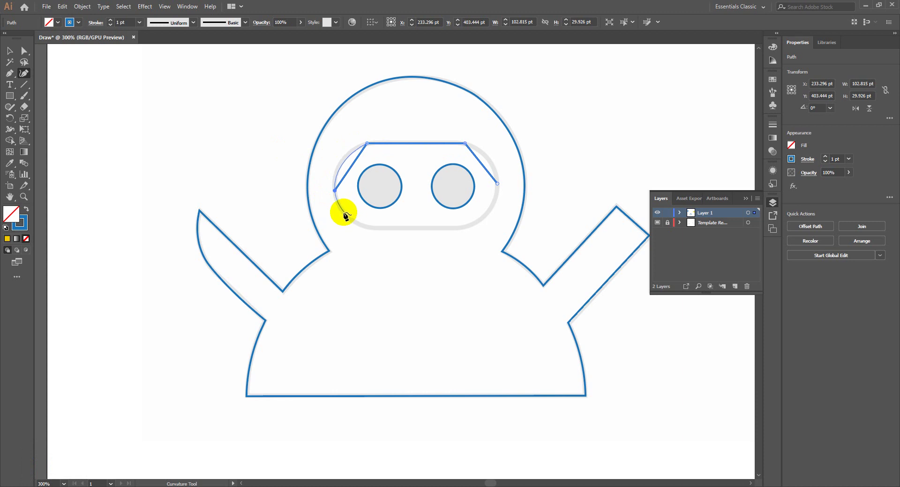
key("ctrl+z")
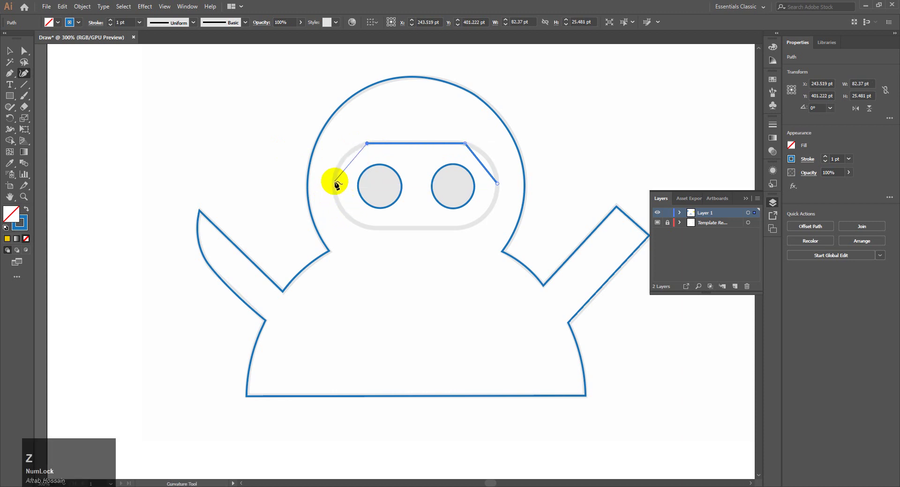
left_click(338, 185)
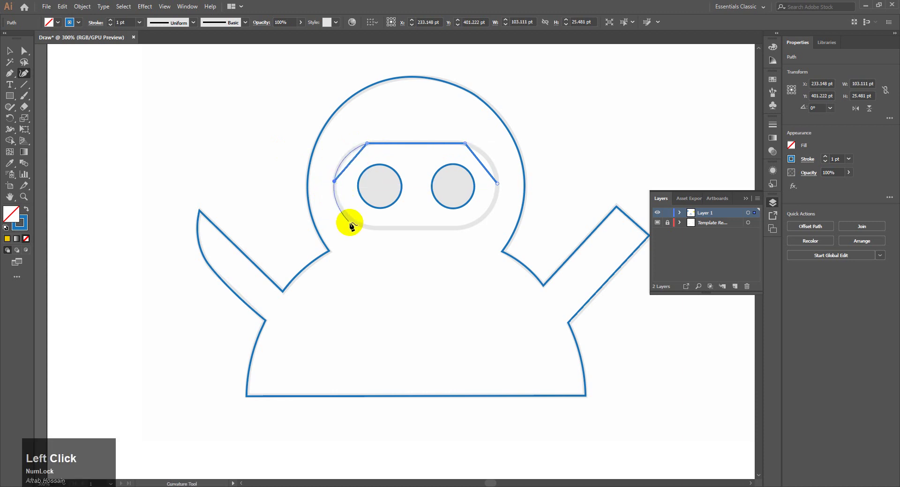
left_click(368, 229)
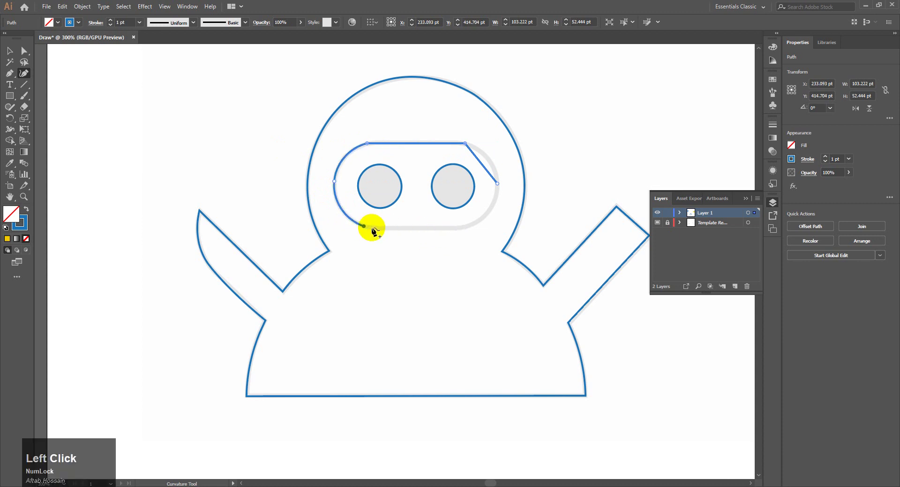
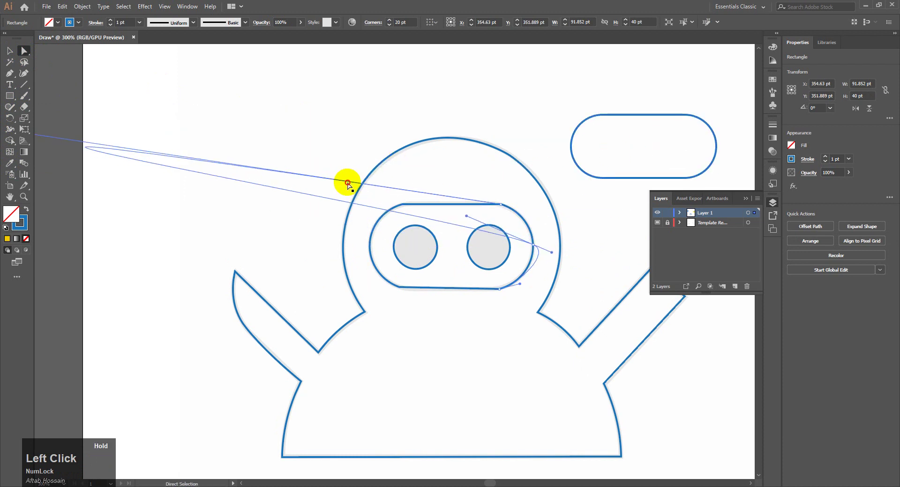
- Stop drawing the band path and select the band shape with the Selection tool
key("z")
left_click(15, 55)
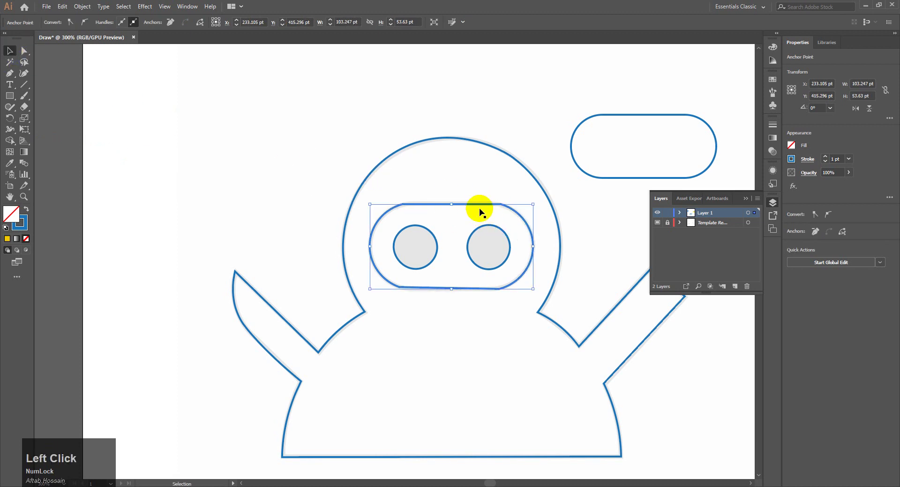